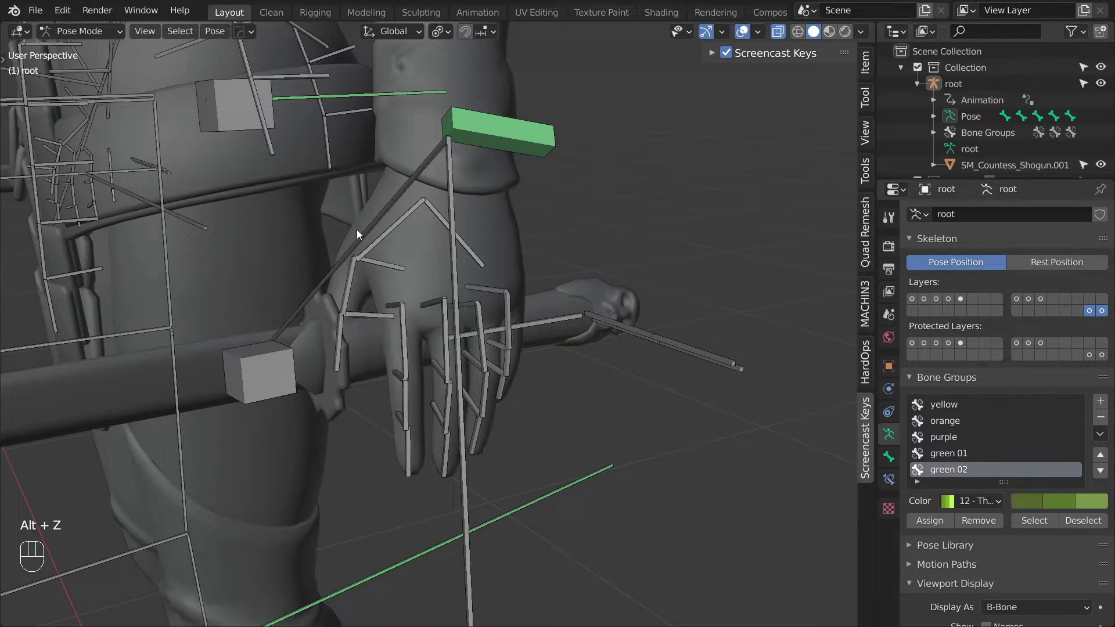
Box-select all left-hand finger bones in Pose Mode and move them to their own bone layer.
left_click_drag(402, 290, 538, 490)
left_click_drag(484, 507, 479, 531)
left_click_drag(555, 303, 553, 365)
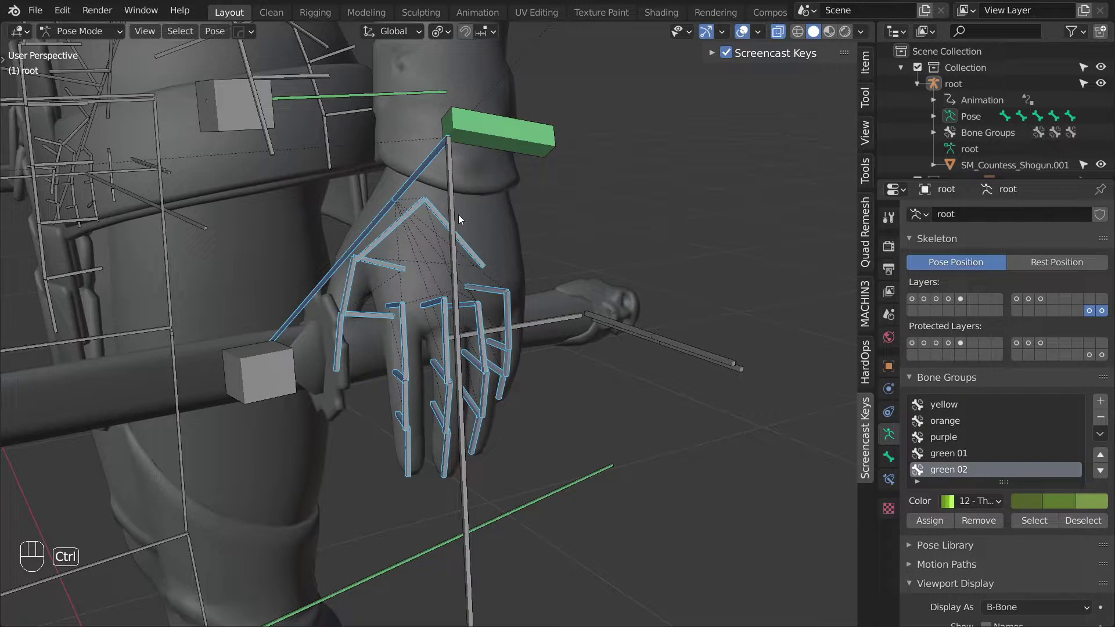
left_click_drag(427, 169, 436, 180)
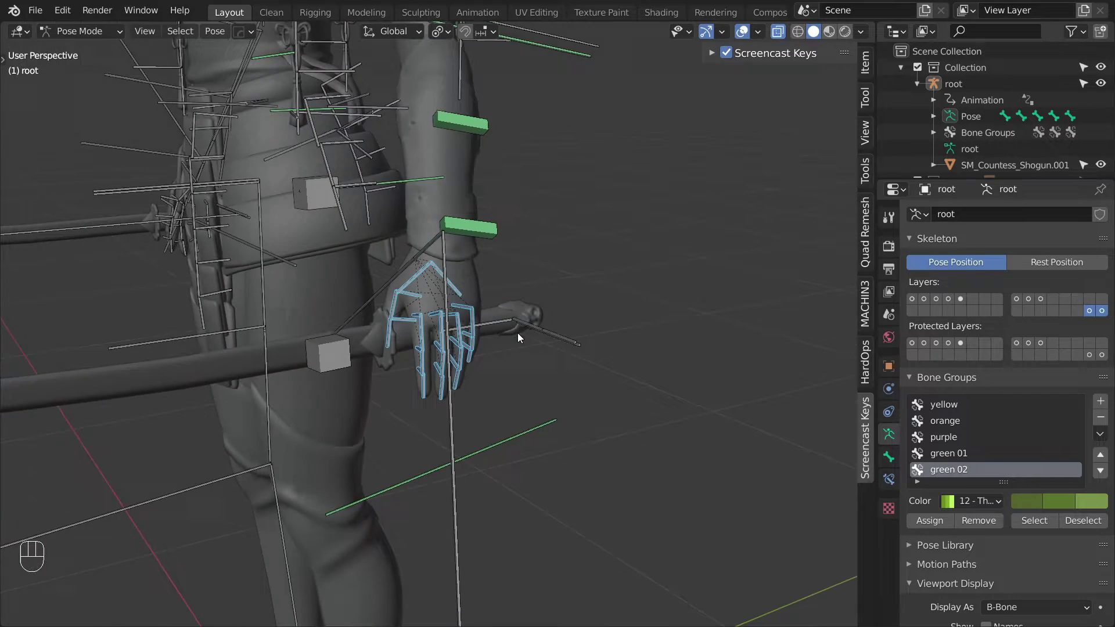
key("m")
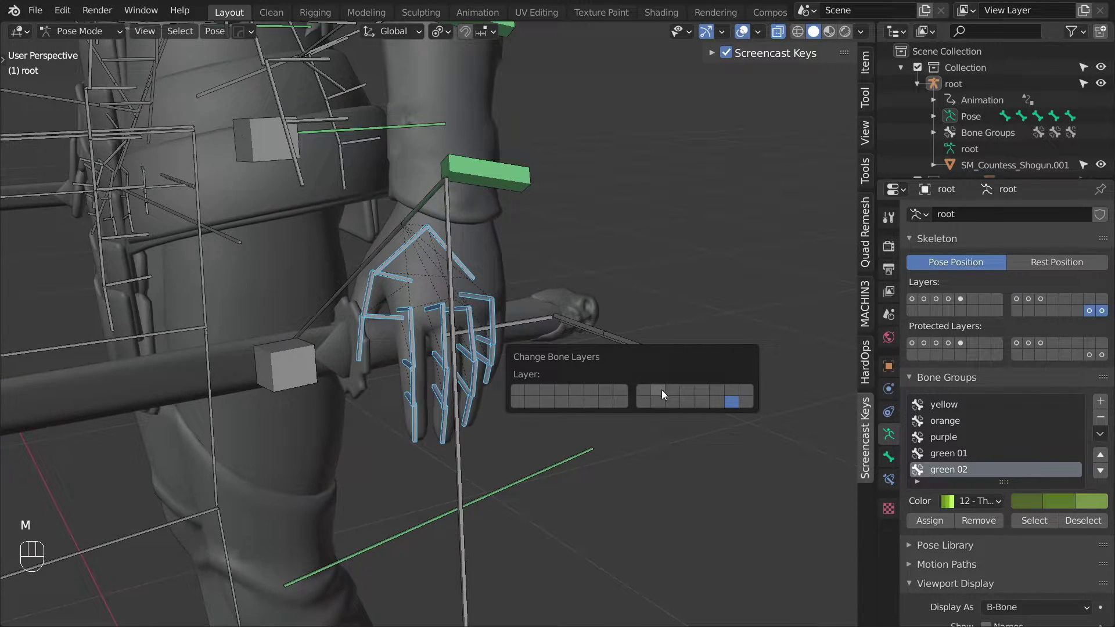
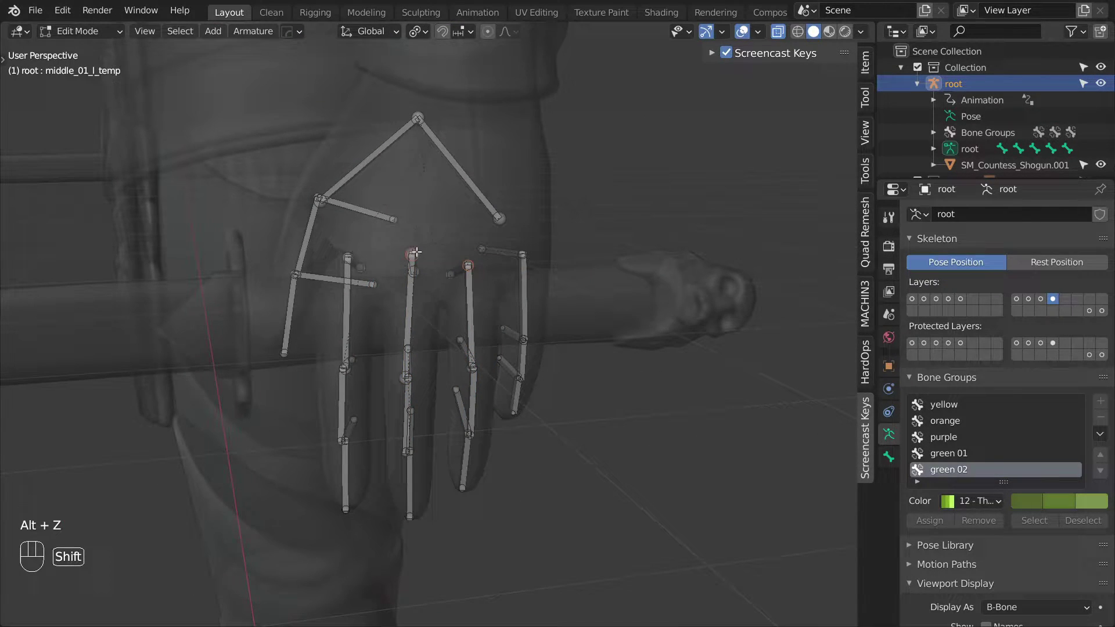
Snap the cursor to the palm joint and add a bone stretched down past the fingertips.
key("shift+s")
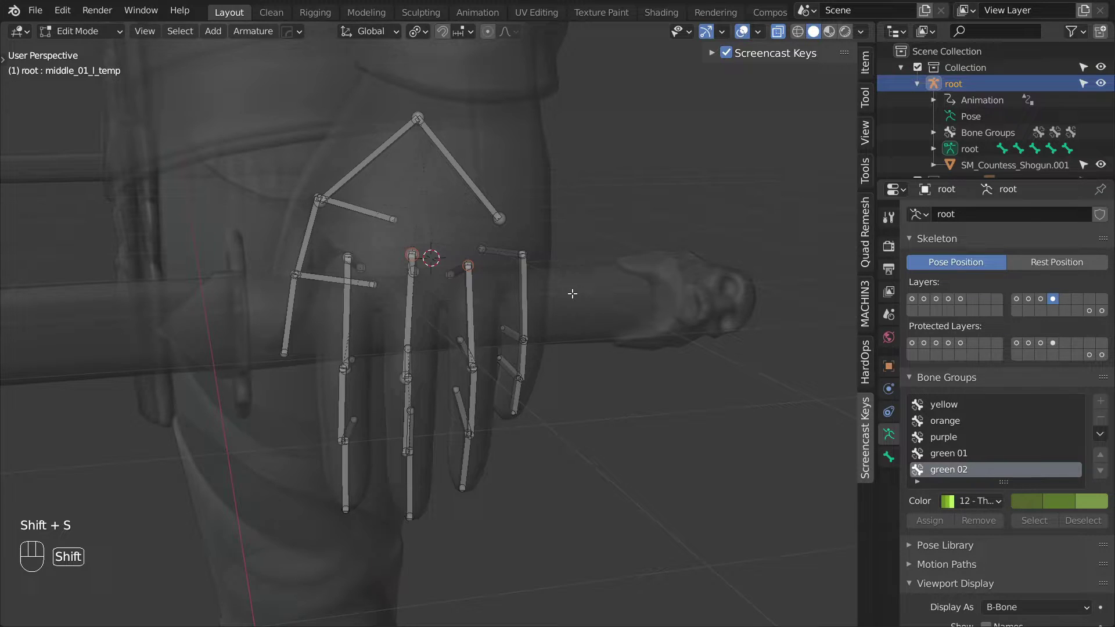
key("shift+a")
key("g")
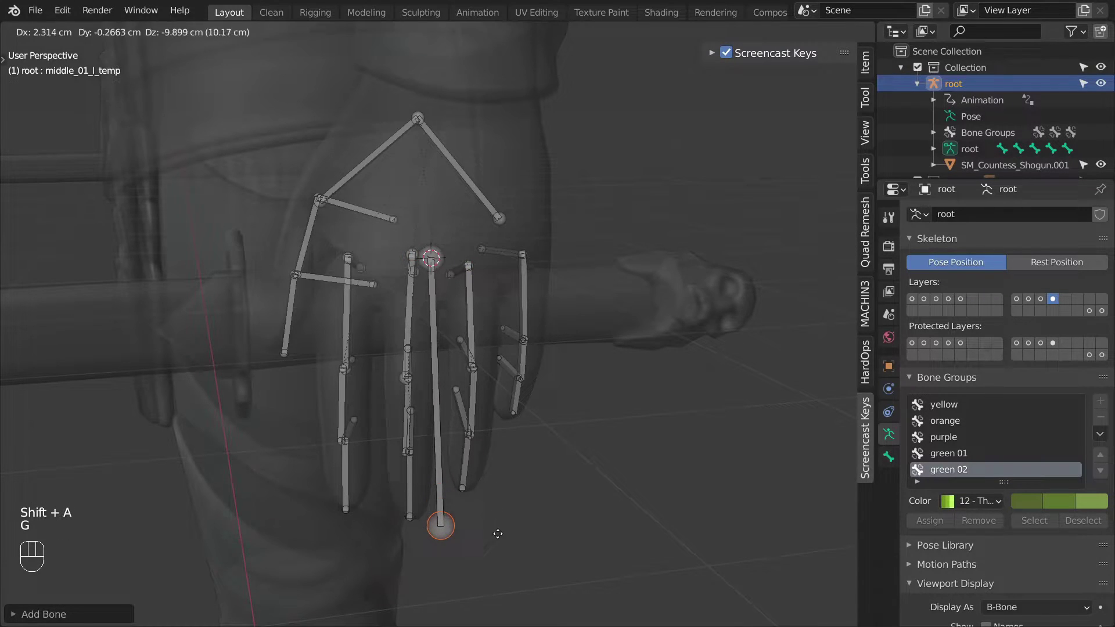
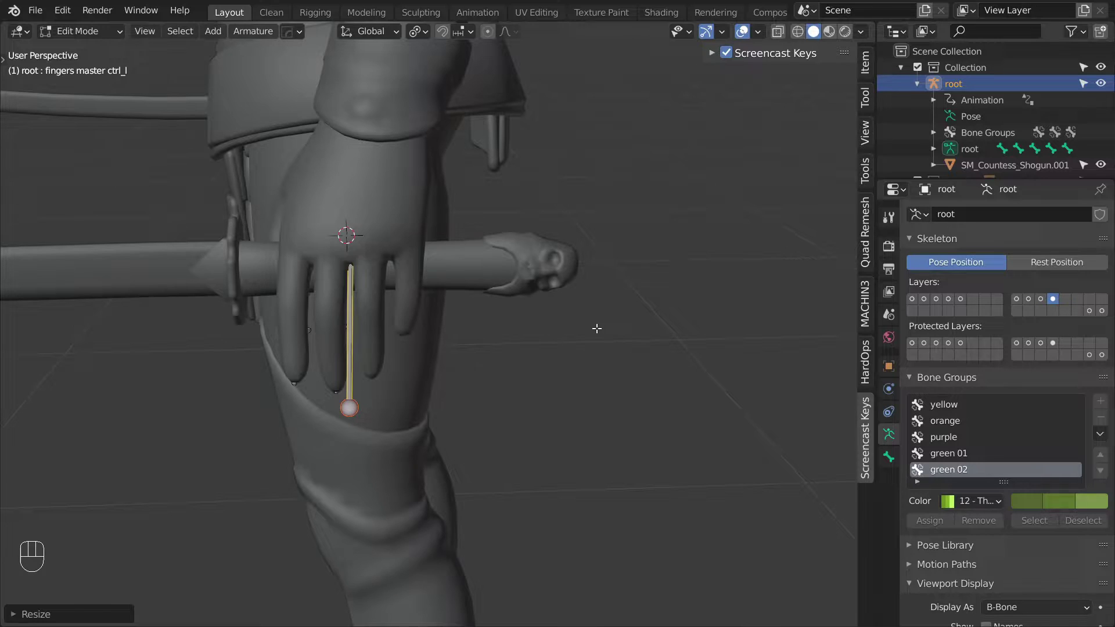
Parent fingers master ctrl_l to the MCH-hand driver_l bone.
left_click(1046, 302)
key("alt+z")
key("ctrl+p")
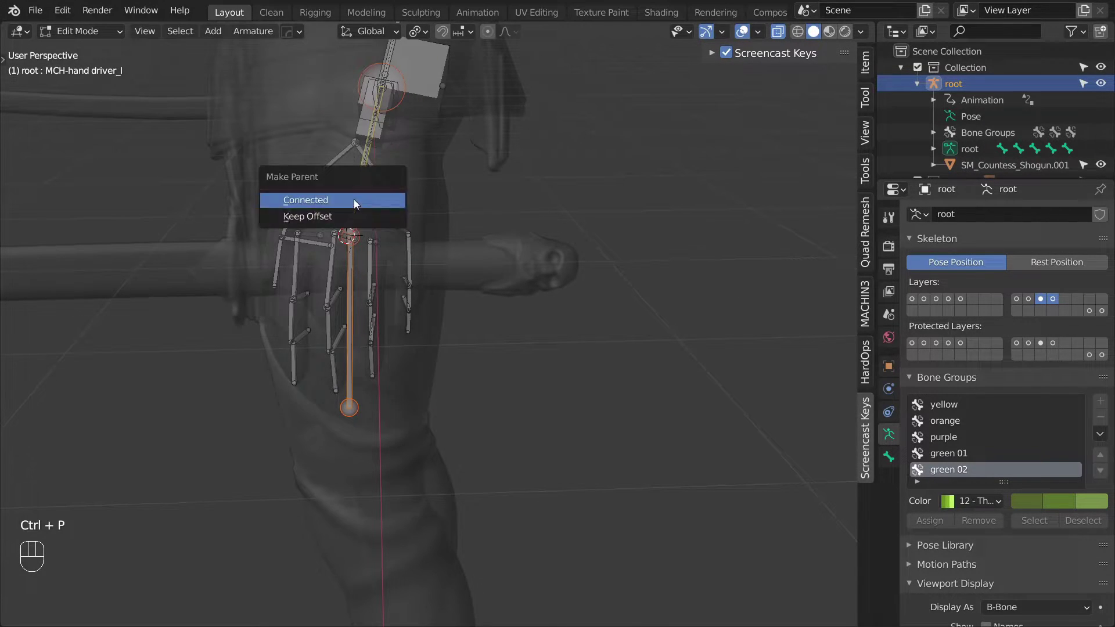
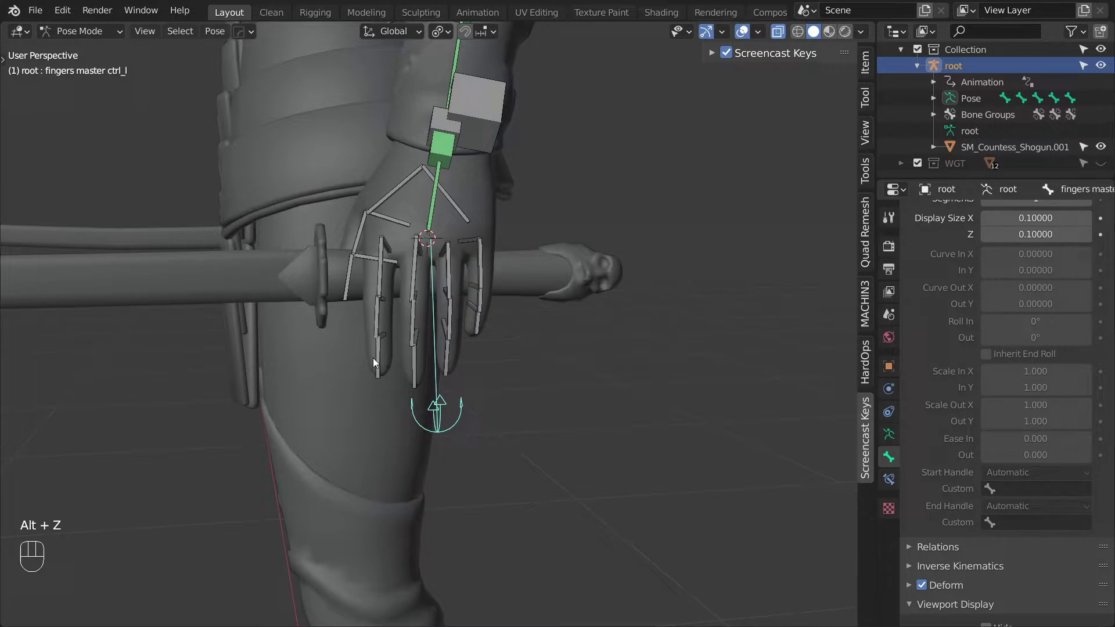
Select the finger controls plus the master control and set their rotation mode to XYZ Euler.
left_click_drag(393, 205, 421, 276)
left_click_drag(447, 261, 462, 383)
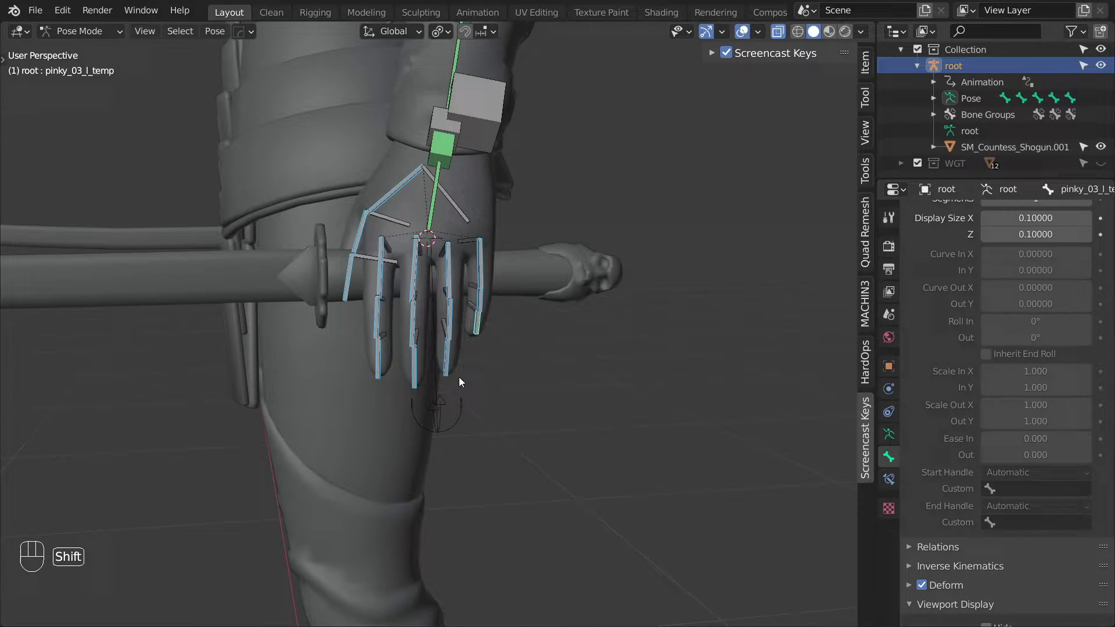
key("ctrl+r")
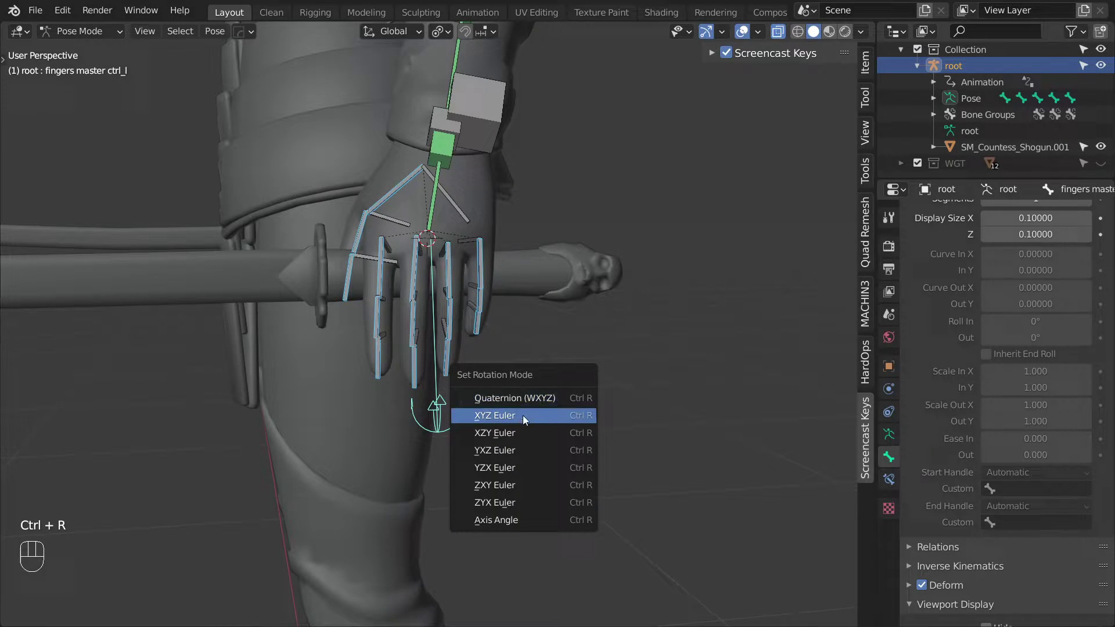
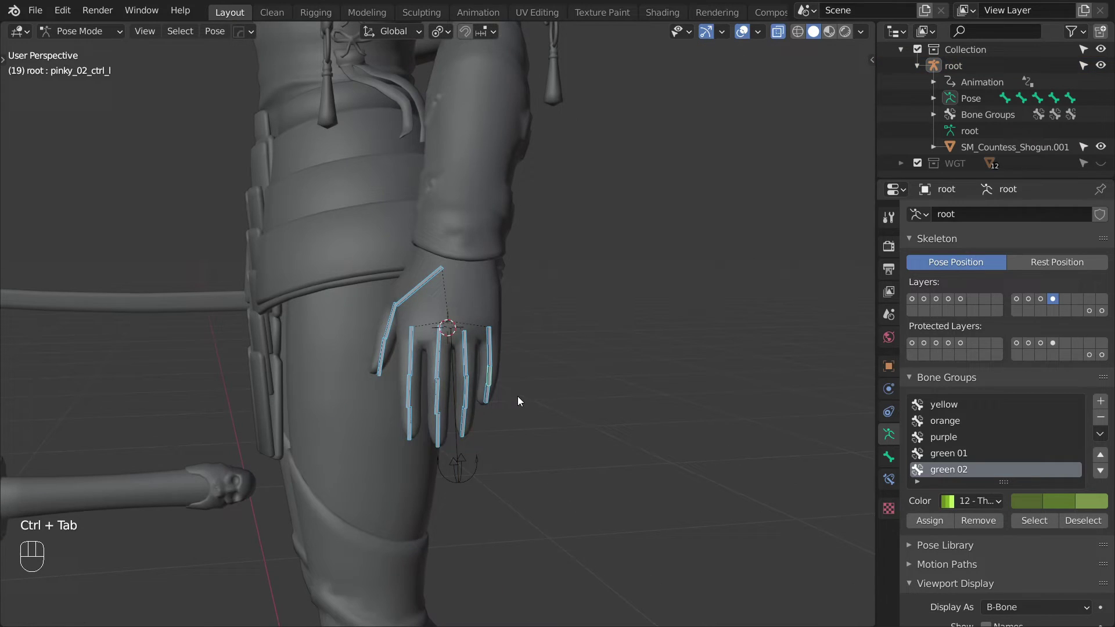
Add an Action constraint on index_01_ctrl_l targeting fingers master ctrl_l's X location in local space.
left_click_drag(521, 404, 470, 438)
right_click(459, 460)
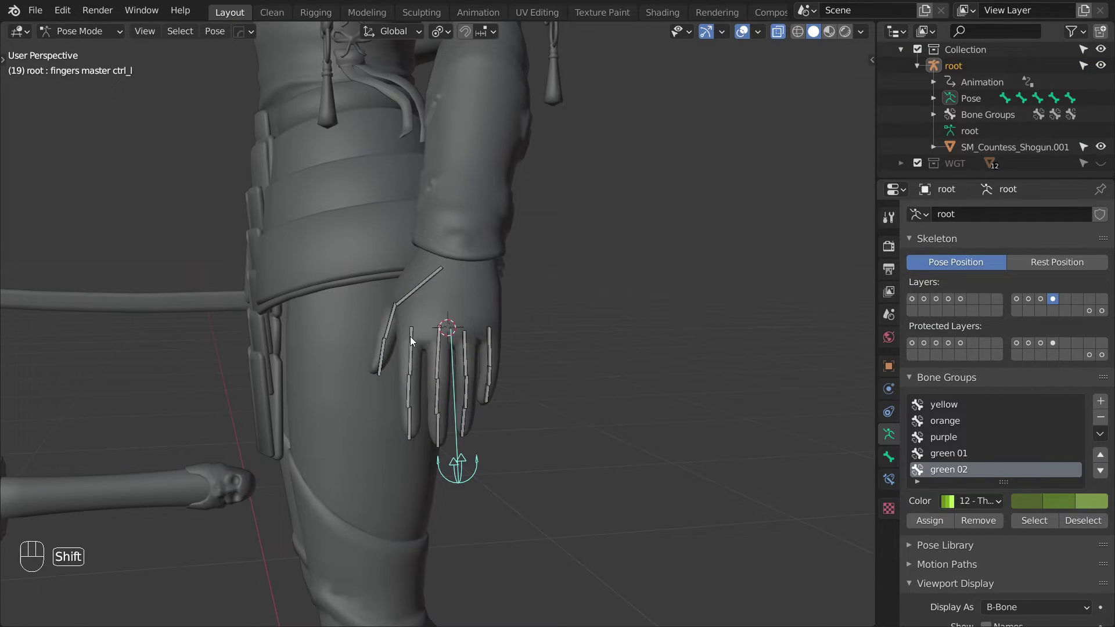
right_click(413, 342)
key("ctrl+shift+c")
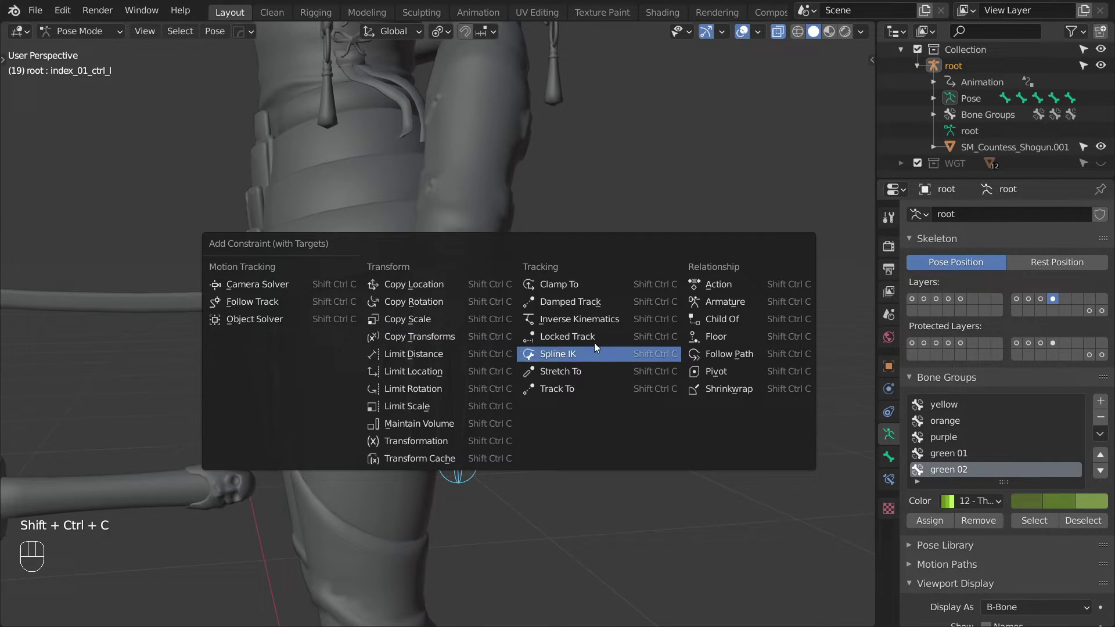
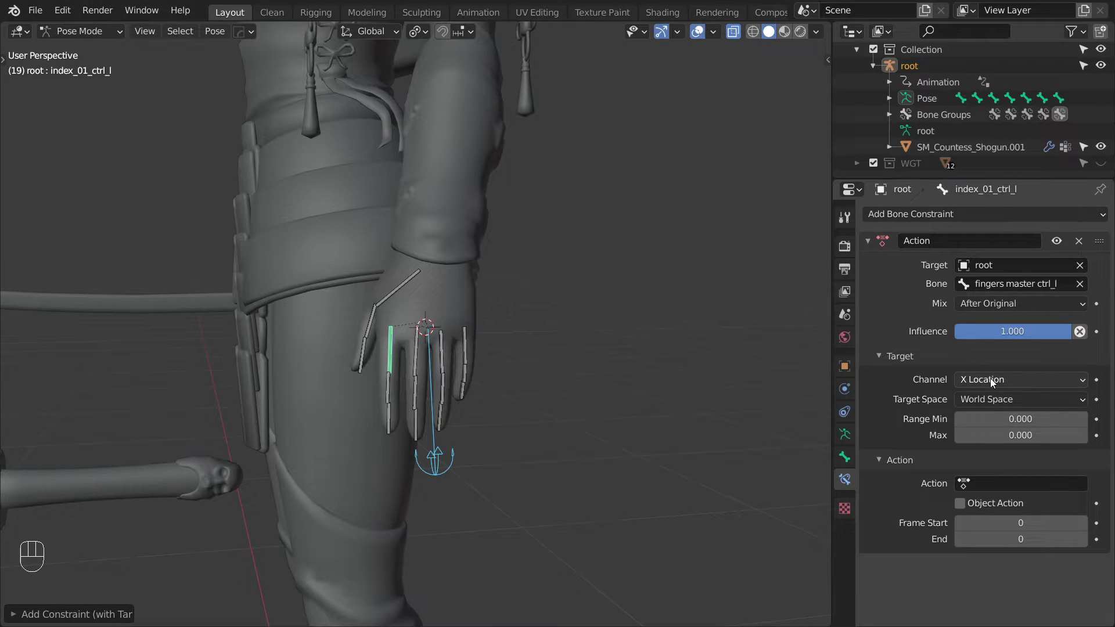
left_click_drag(978, 403, 975, 469)
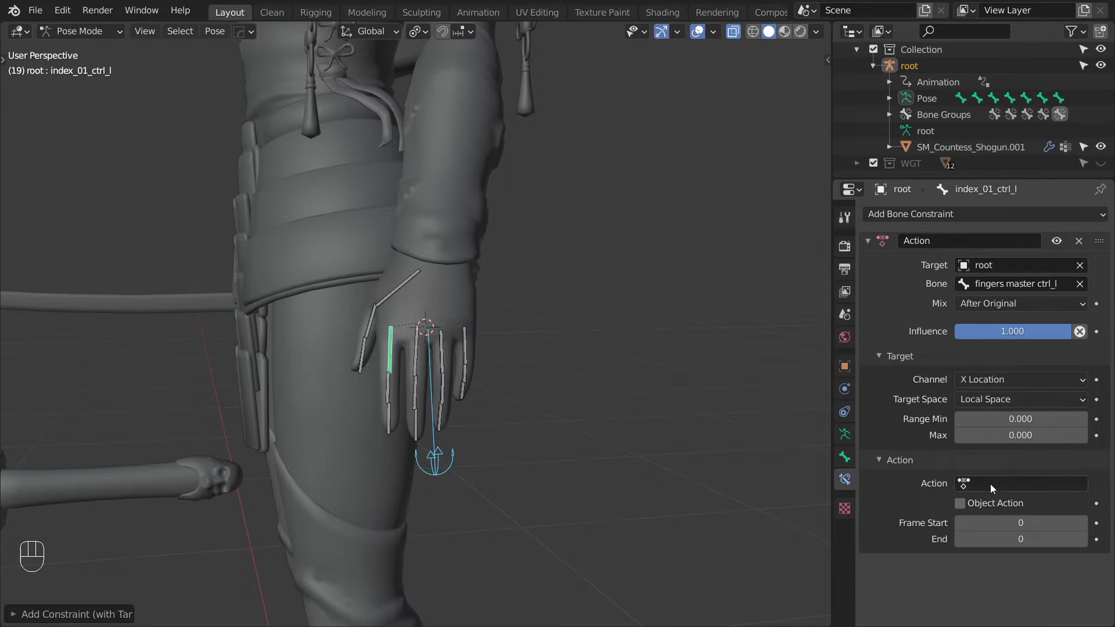
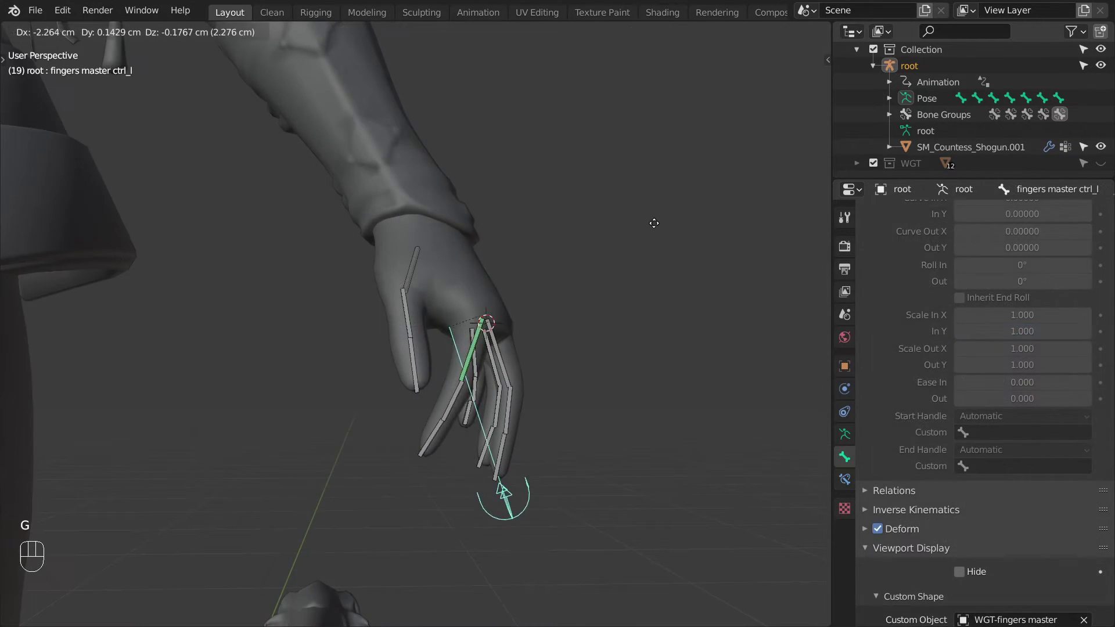
key("alt+z")
key("g")
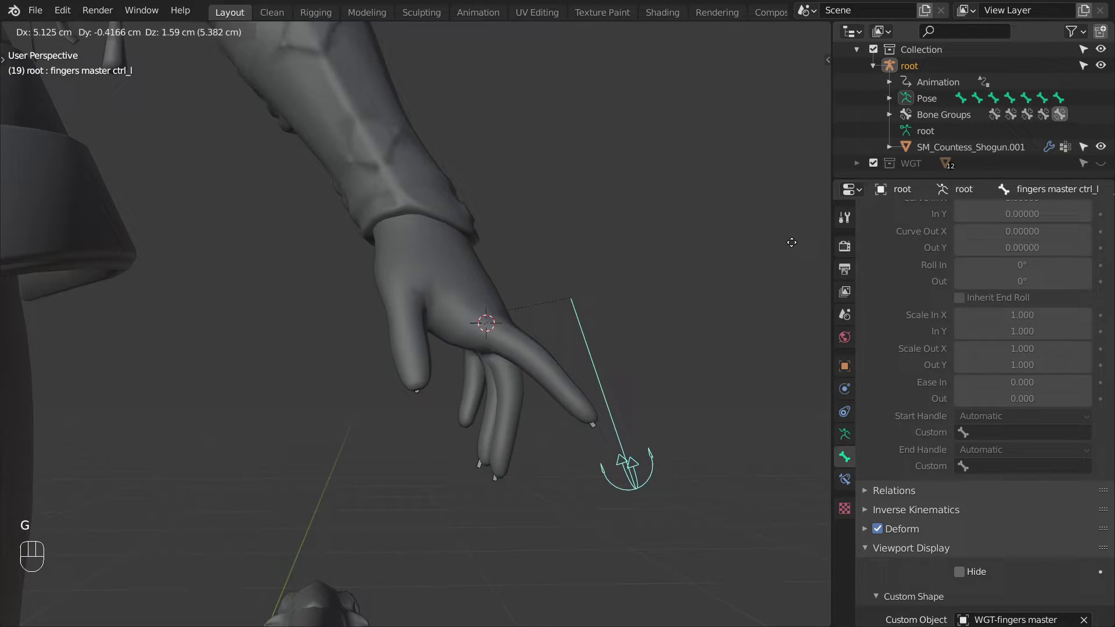
left_click_drag(609, 243, 491, 293)
key("alt+z")
left_click_drag(478, 288, 493, 239)
left_click_drag(350, 239, 394, 330)
left_click_drag(406, 382, 433, 438)
left_click_drag(442, 348, 462, 446)
left_click_drag(524, 357, 555, 387)
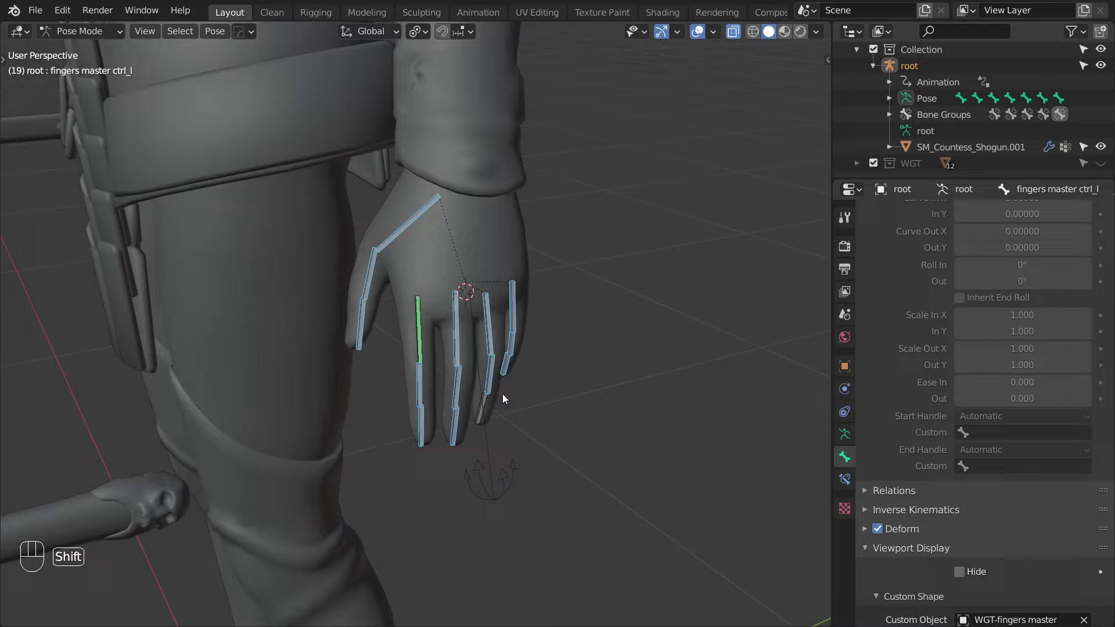
left_click_drag(477, 422, 440, 379)
left_click_drag(421, 335, 462, 342)
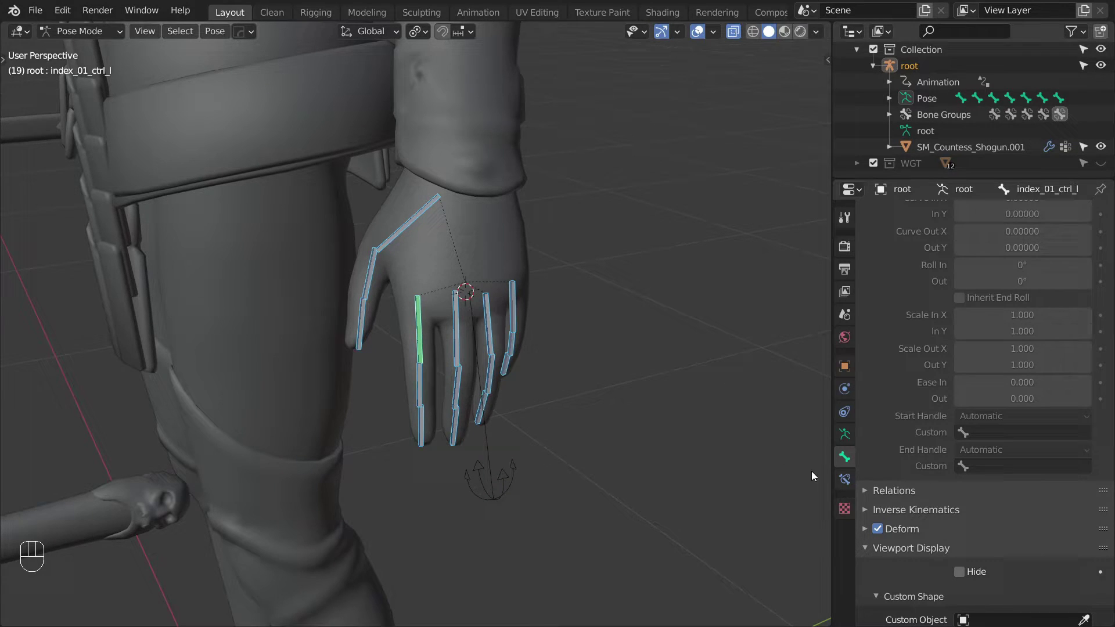
Copy the index control's constraints to the other finger controls with the copy add-on.
left_click(843, 484)
left_click_drag(968, 248, 940, 258)
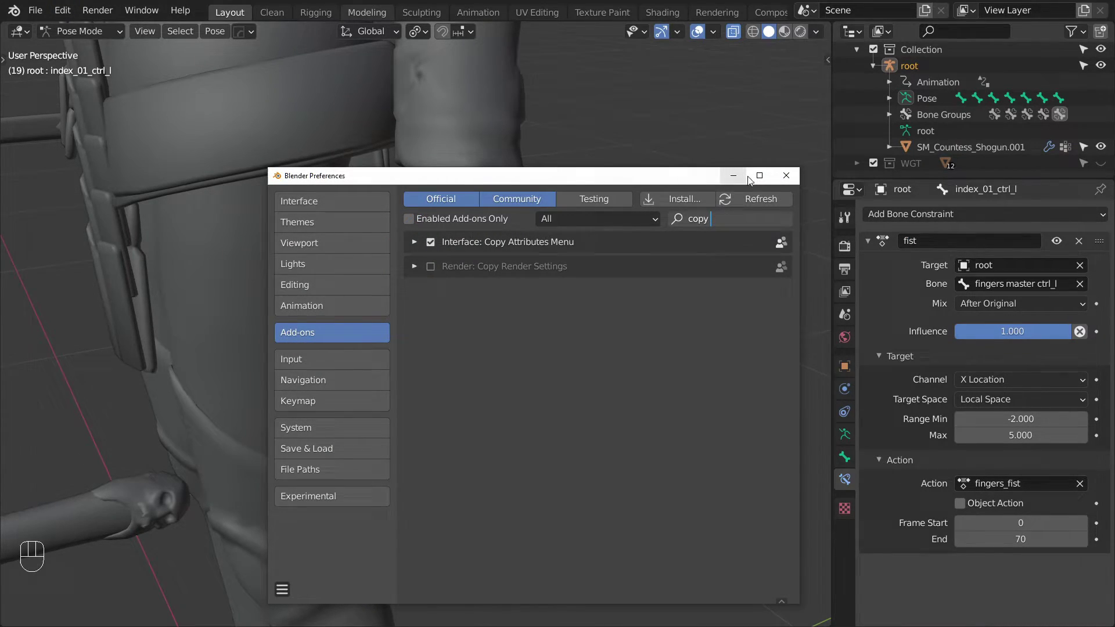
key("ctrl+c")
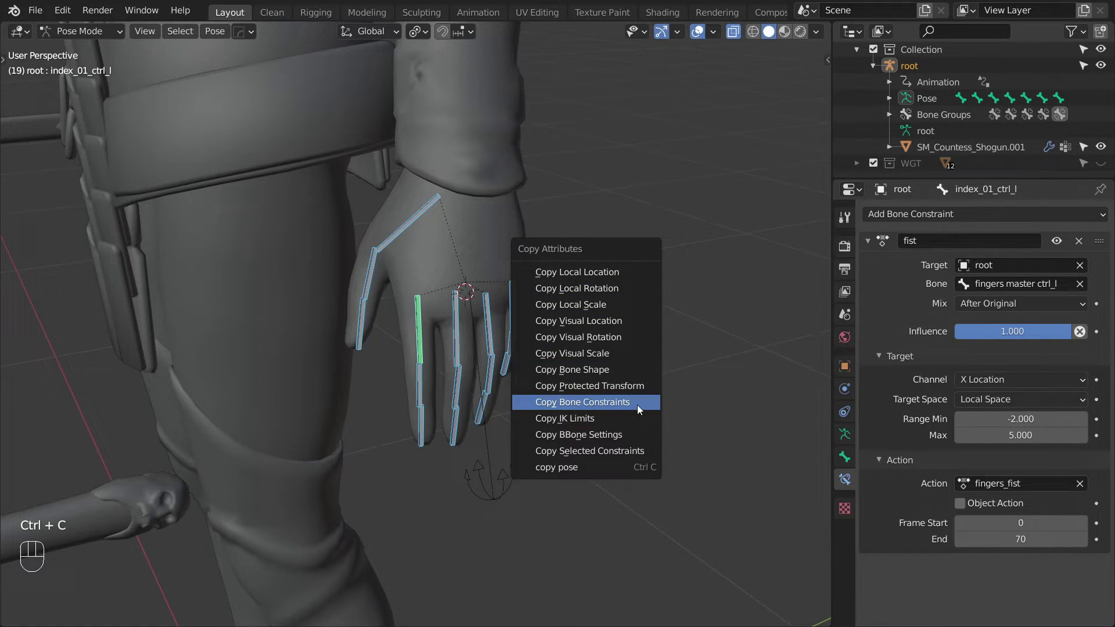
left_click(510, 492)
Move fingers master ctrl_l along one axis to check every finger curls into a fist.
left_click_drag(536, 393, 582, 388)
left_click(582, 389)
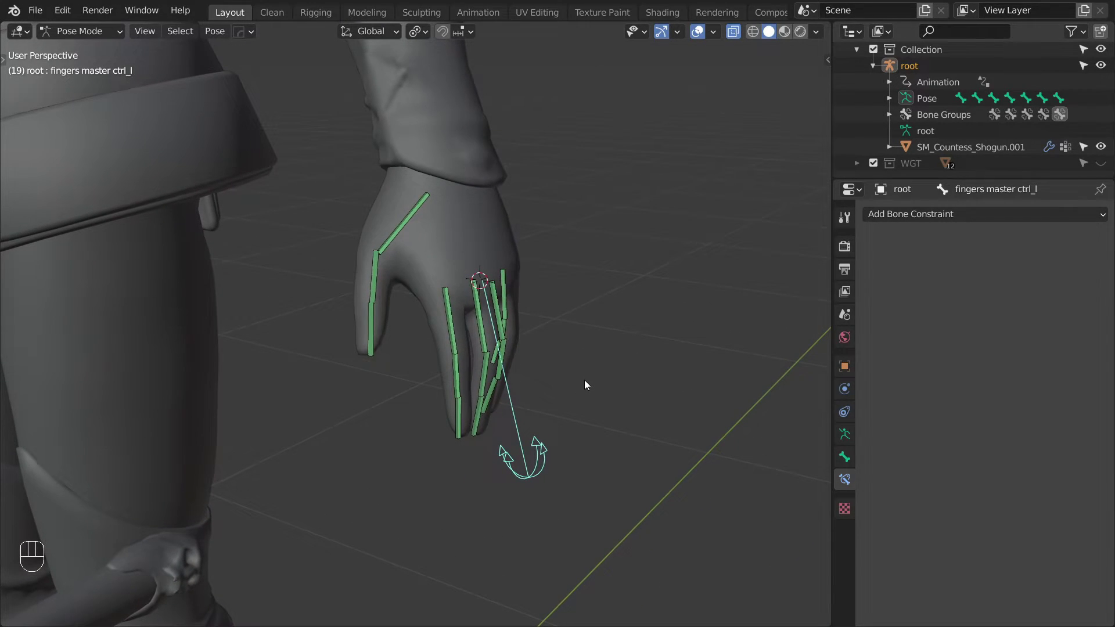
key("alt+z")
left_click_drag(583, 364, 644, 329)
key("g")
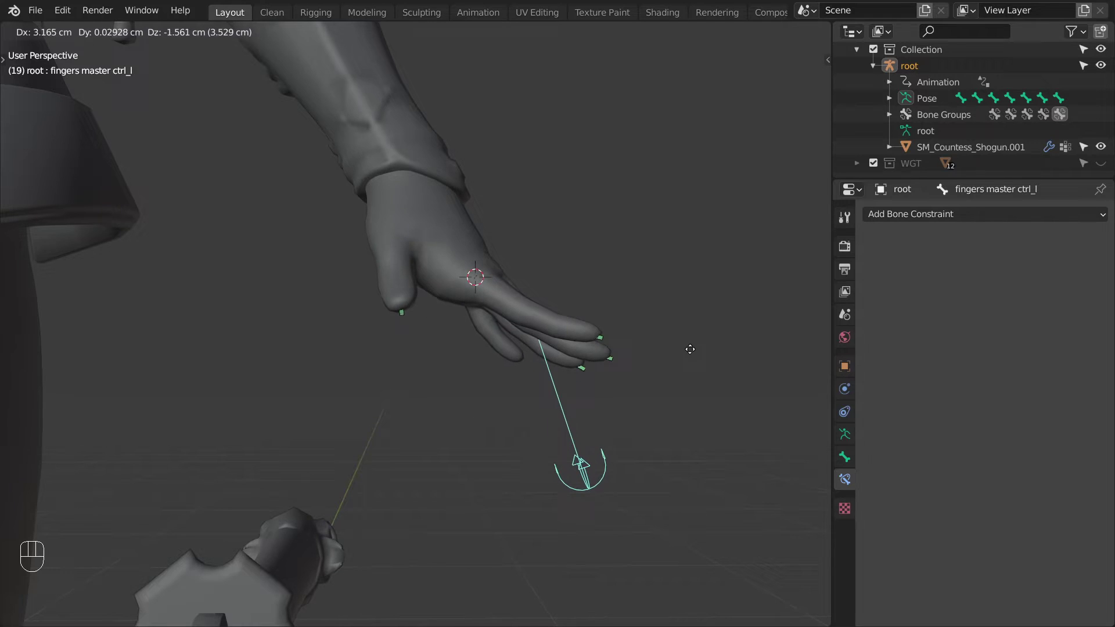
left_click_drag(648, 349, 513, 371)
middle_click(514, 371)
left_click(496, 468)
Reset the master control and lock its Location Y, Rotation X/Z and Scale Y/Z channels.
key("n")
left_click(822, 62)
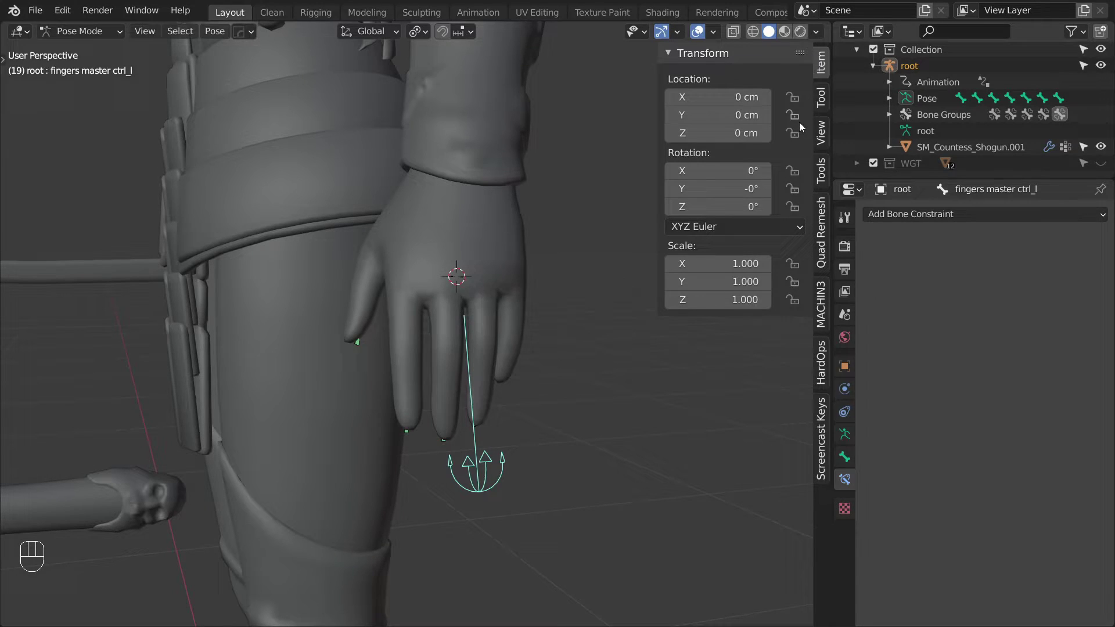
left_click(802, 128)
left_click(793, 214)
left_click(800, 176)
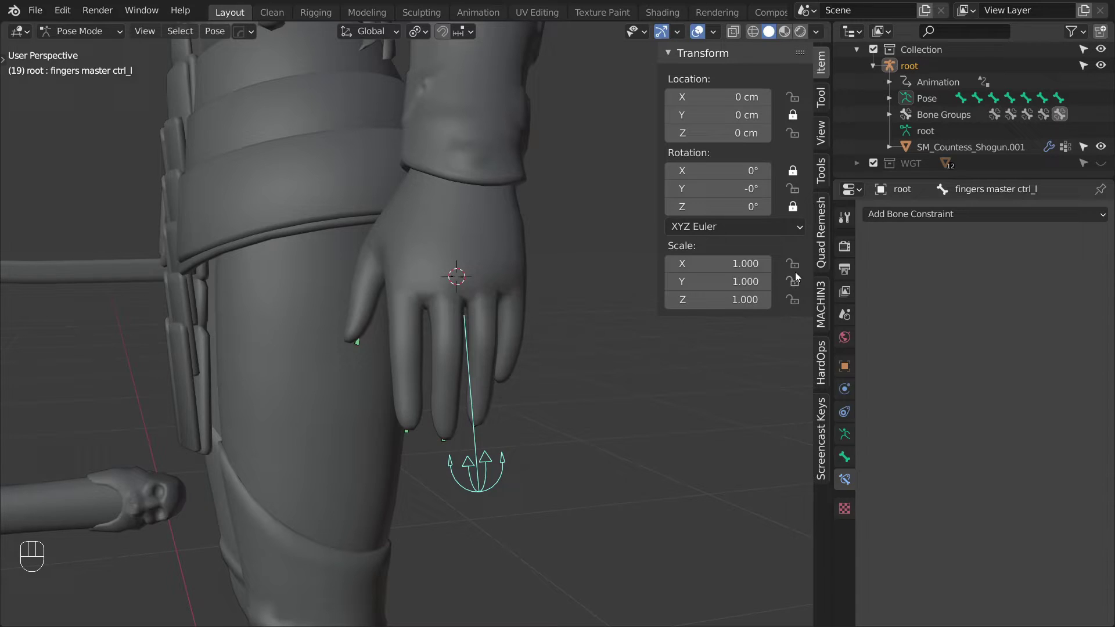
left_click(797, 289)
left_click(796, 310)
Lock Scale X as well, then verify scaling and rotating are blocked while moving still works.
key("s")
left_click(604, 418)
key("s")
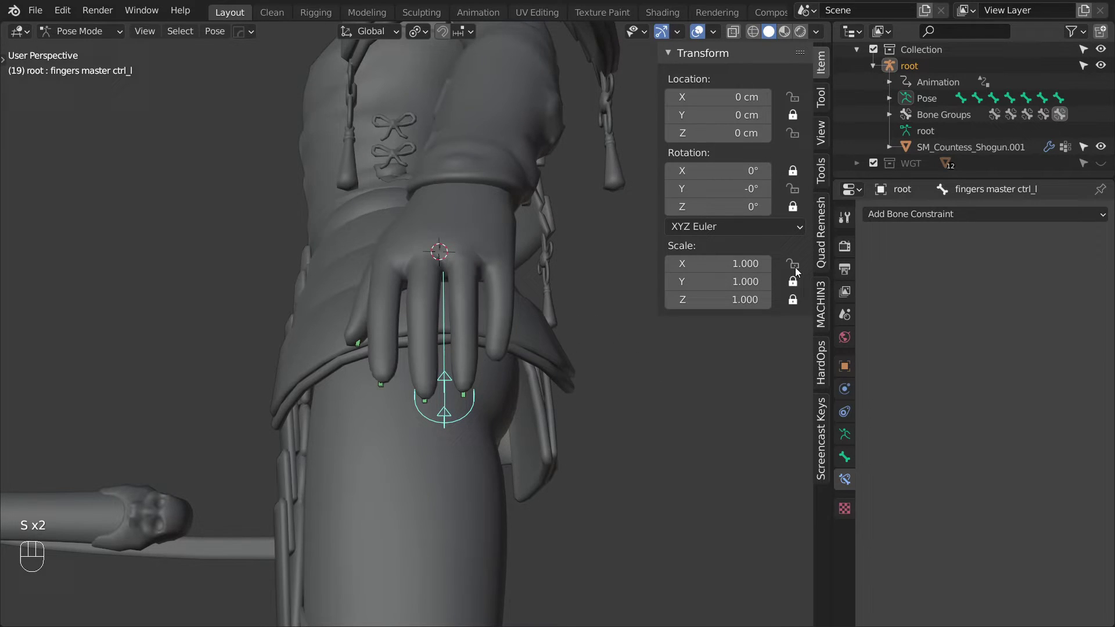
left_click(798, 271)
left_click(792, 302)
key("s")
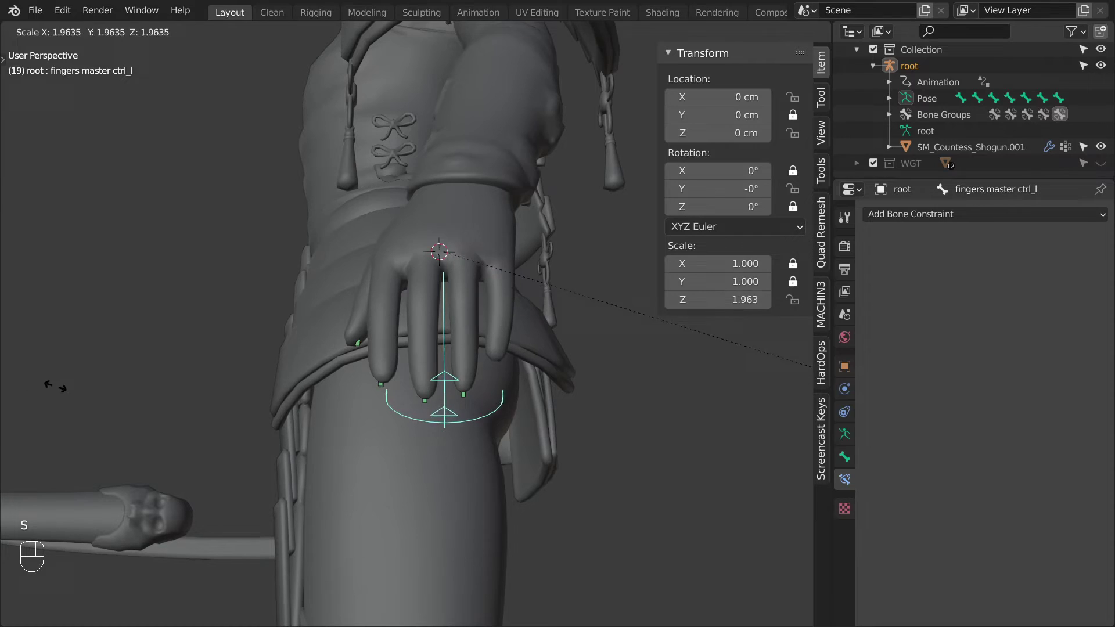
key("r")
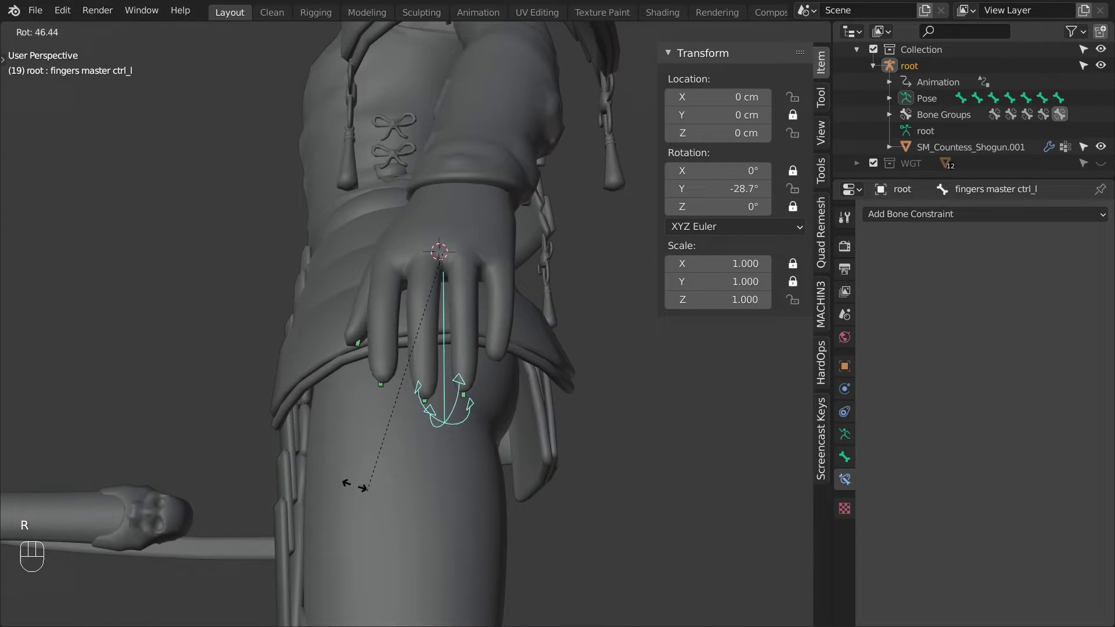
key("g")
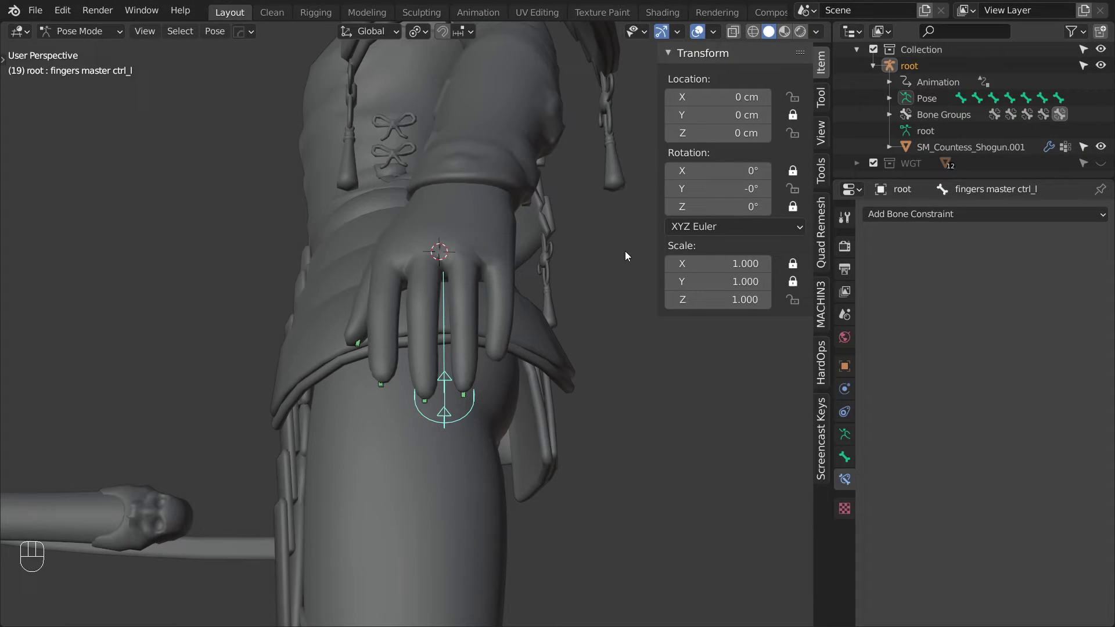
Add a Transformation constraint on index_01_ctrl_l targeting fingers master ctrl_l.
left_click(584, 234)
key("n")
key("alt+z")
left_click(444, 290)
left_click(400, 282)
key("ctrl+shift+c")
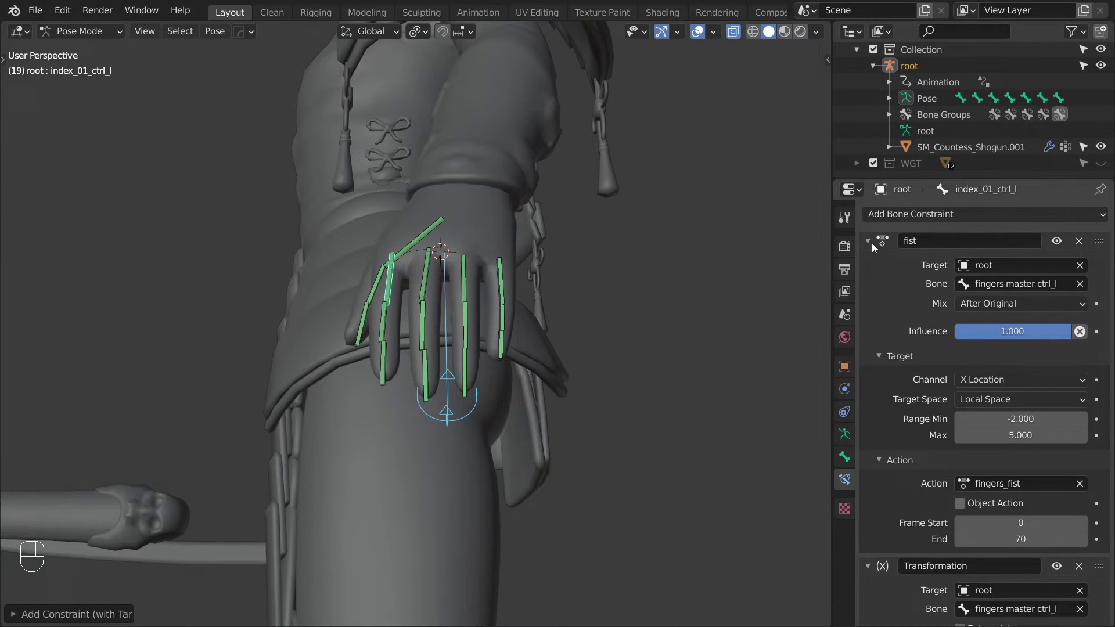
Map the master's Rotation Y from -45° to 45° onto the finger's Z rotation 45° to -45°.
left_click(872, 245)
left_click(885, 427)
left_click(883, 584)
left_click_drag(1011, 331, 993, 399)
left_click_drag(995, 353, 986, 423)
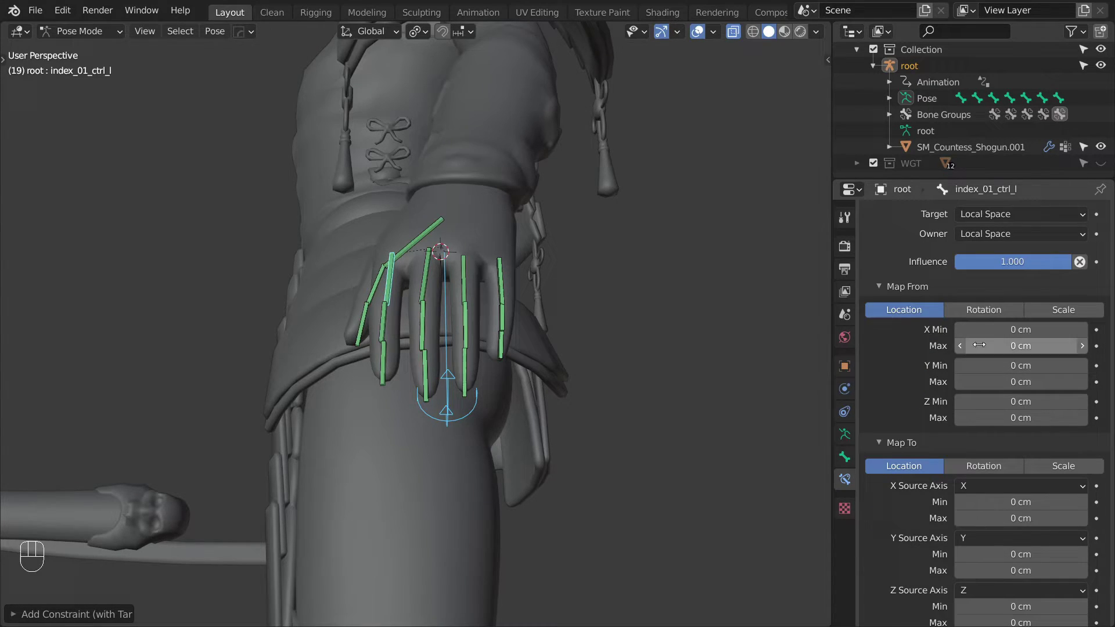
left_click(977, 436)
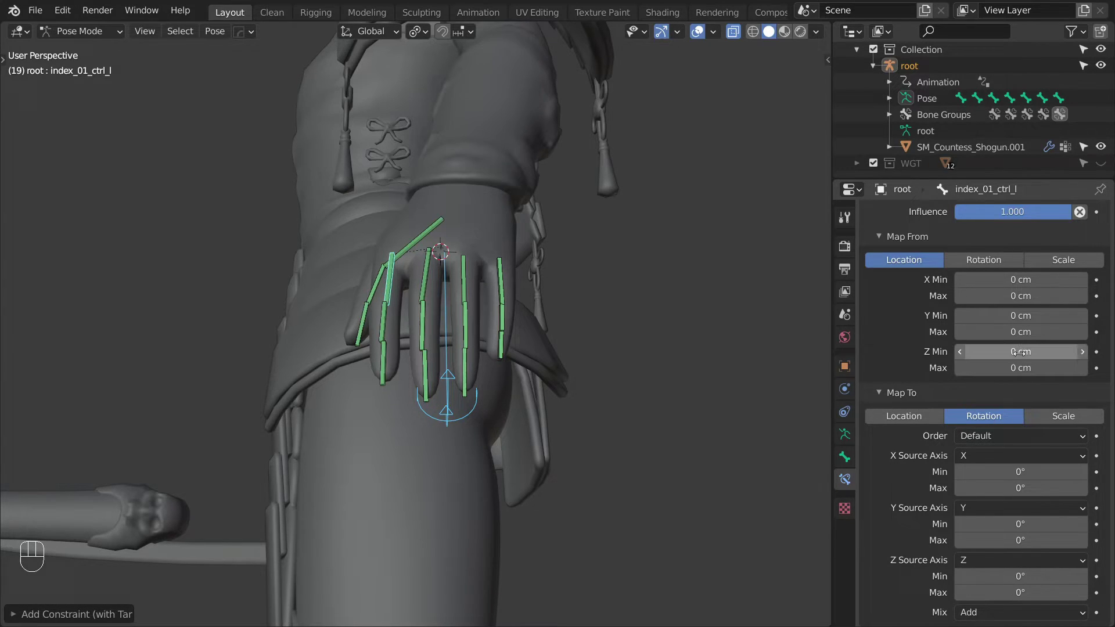
key("Escape")
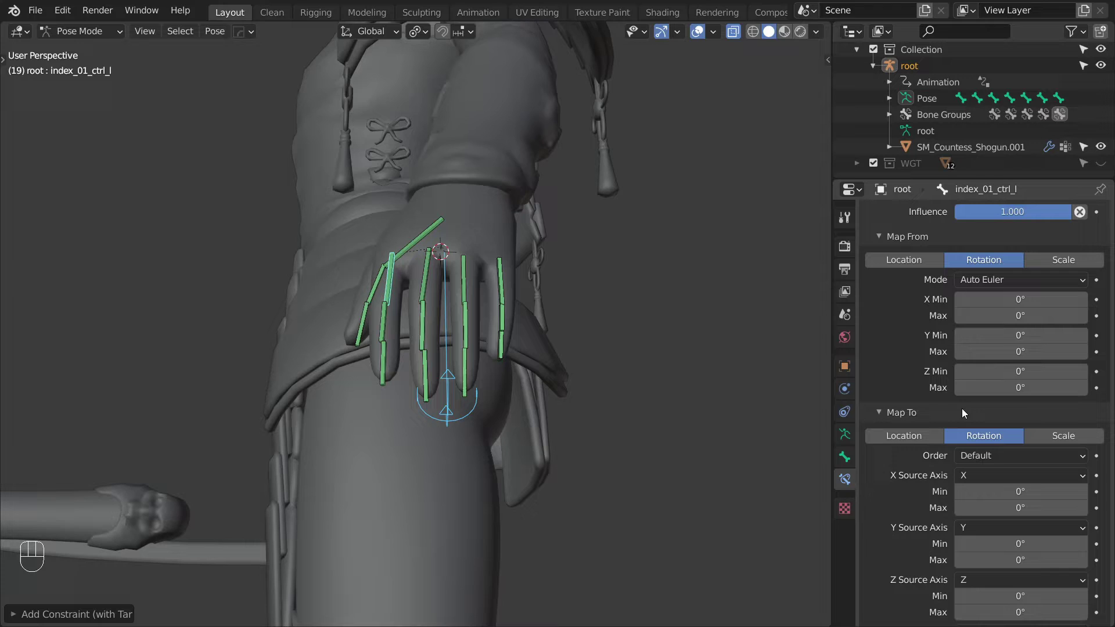
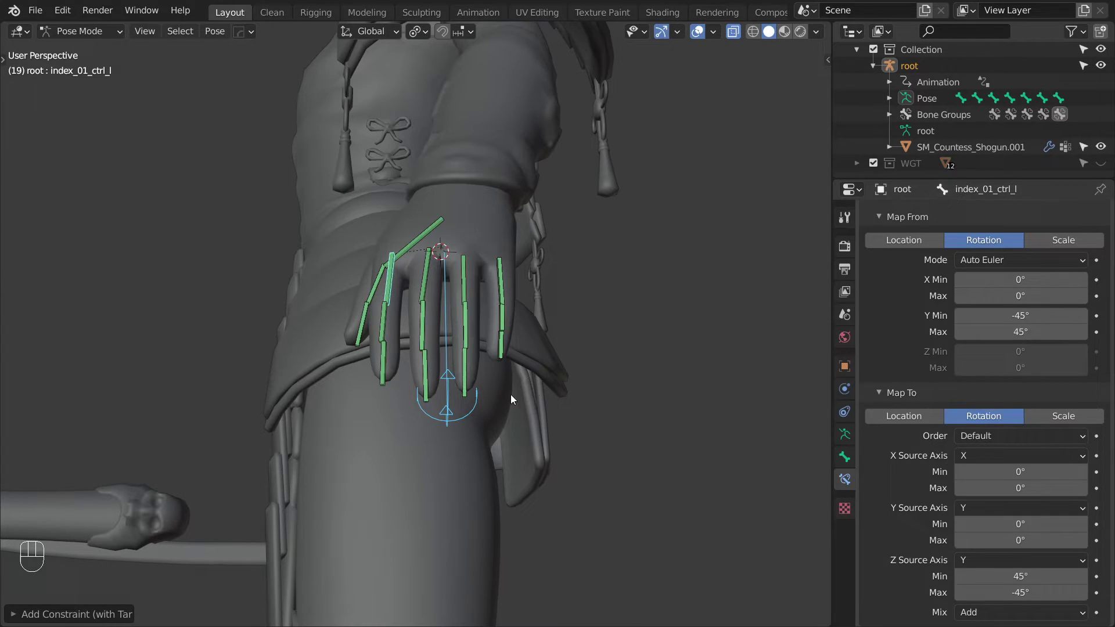
Rotate the master control to test the index finger's offset response.
key("alt+z")
left_click_drag(486, 372, 484, 336)
left_click_drag(485, 335, 484, 309)
key("r")
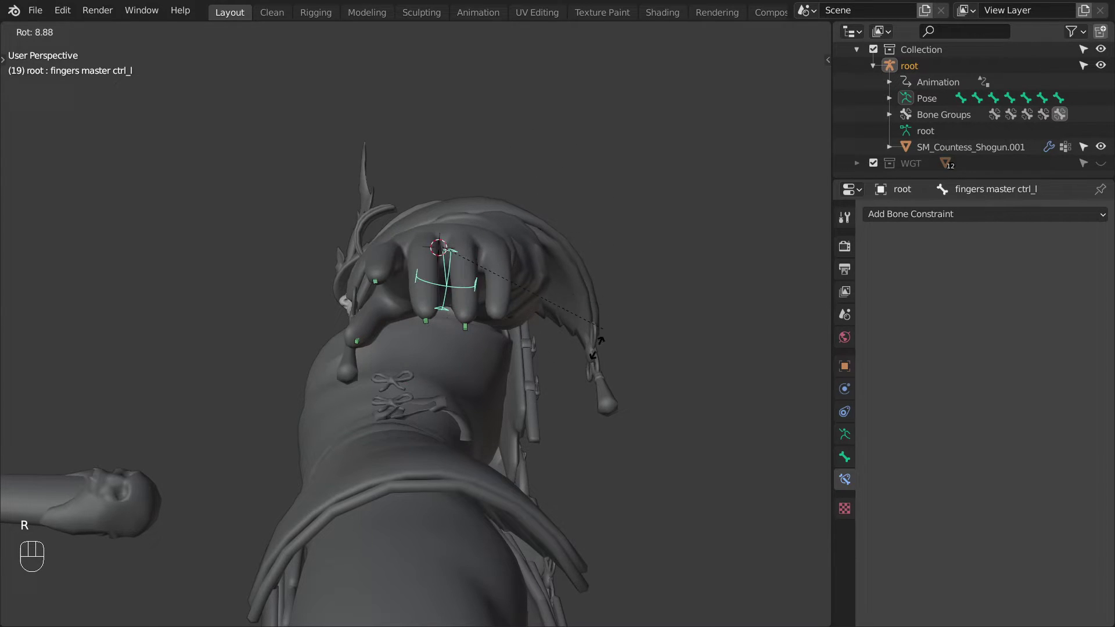
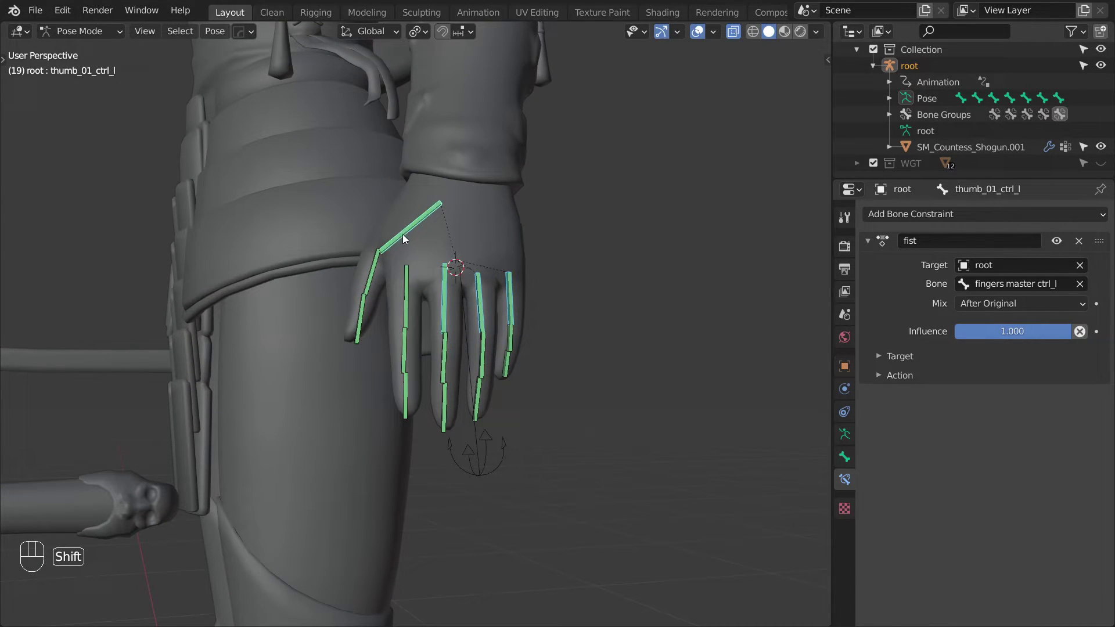
Copy index_01_ctrl_l's fist and offset constraints to the other finger controls and expand the thumb's offset mapping.
left_click(406, 281)
left_click(469, 266)
key("ctrl+c")
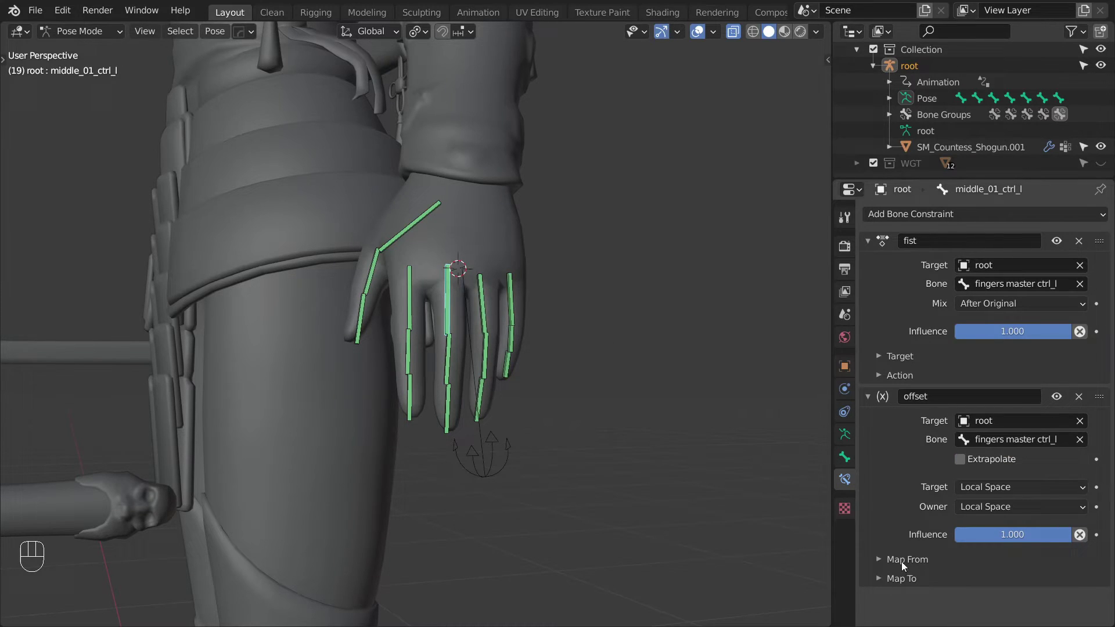
left_click(897, 581)
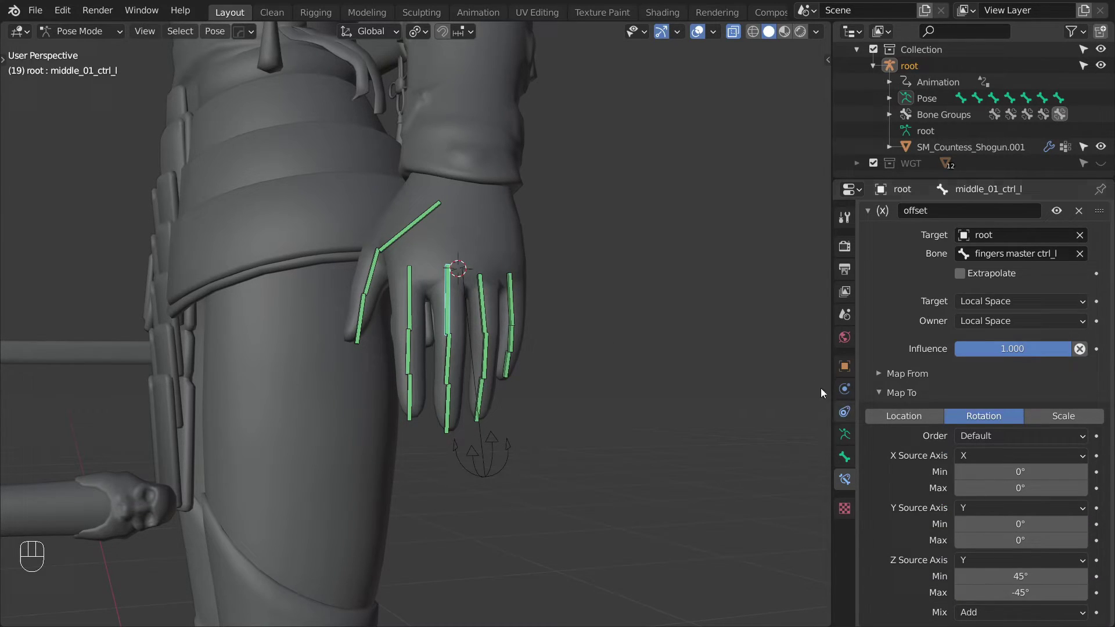
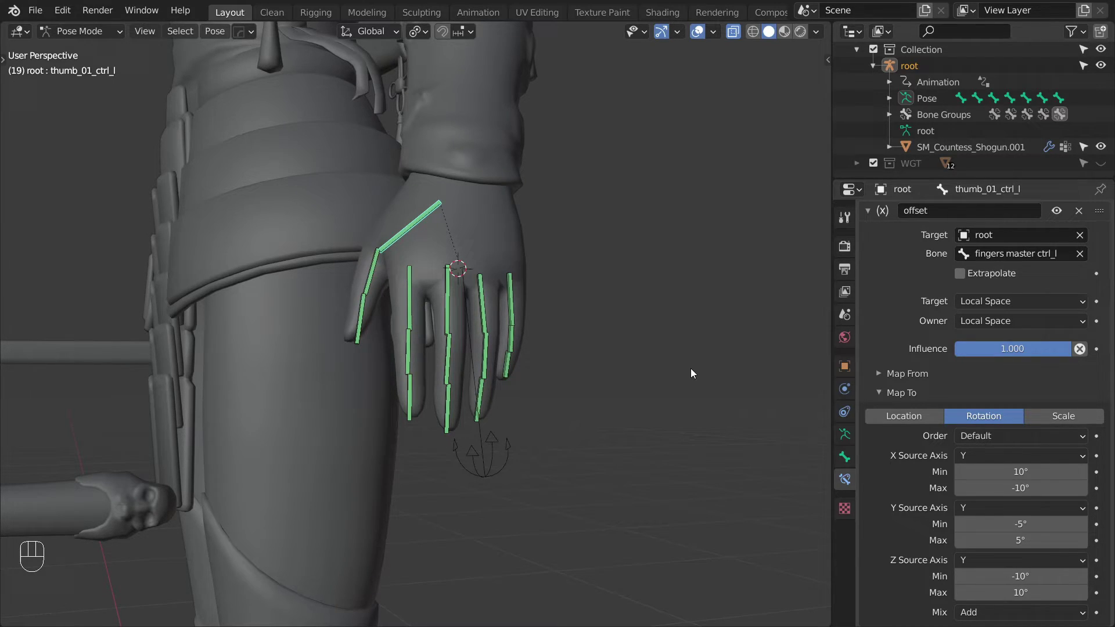
Rotate fingers master ctrl_l from under the hand to check the fingers spread.
key("alt+z")
left_click(500, 453)
left_click_drag(484, 366, 473, 289)
key("r")
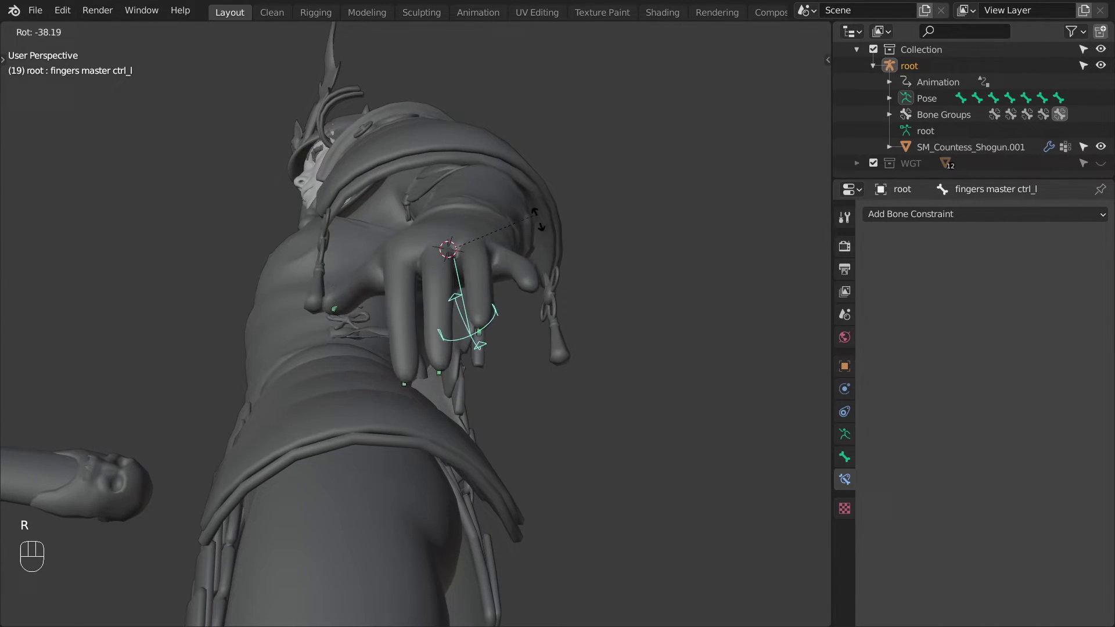
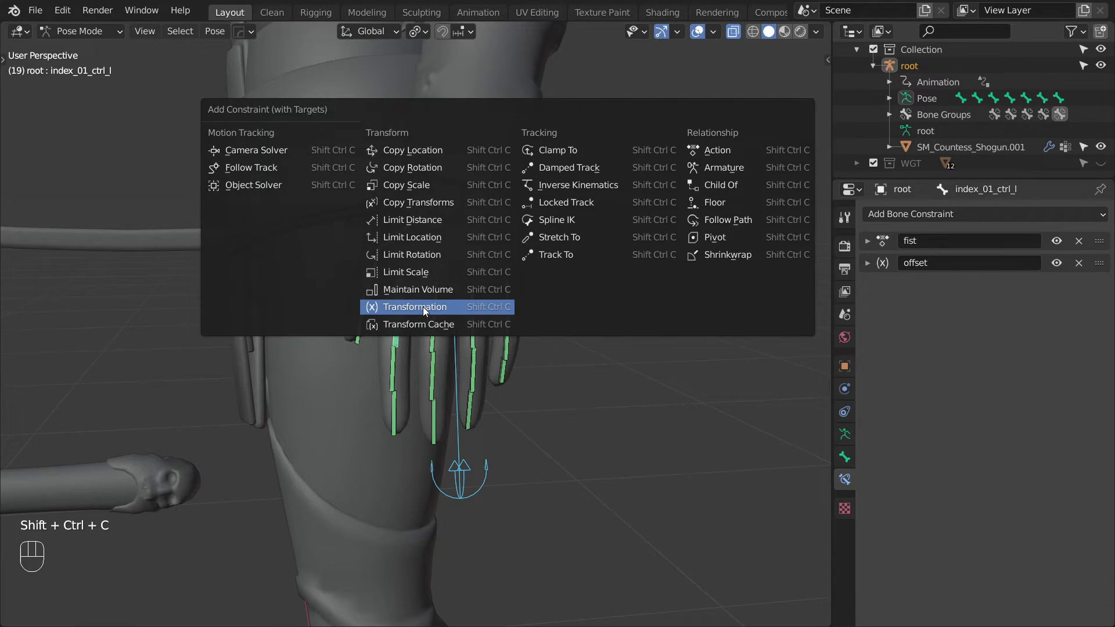
Add a Transformation constraint on index_01_ctrl_l mapping master Z location ±5 cm to ±45° Z rotation.
left_click_drag(1008, 377, 994, 437)
left_click_drag(997, 403, 961, 470)
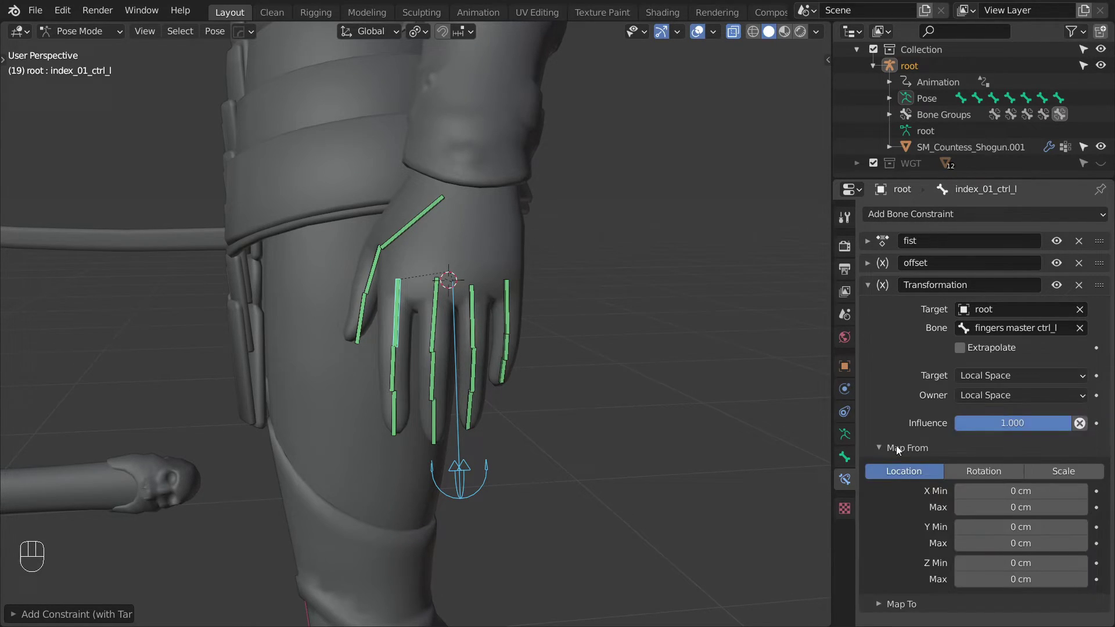
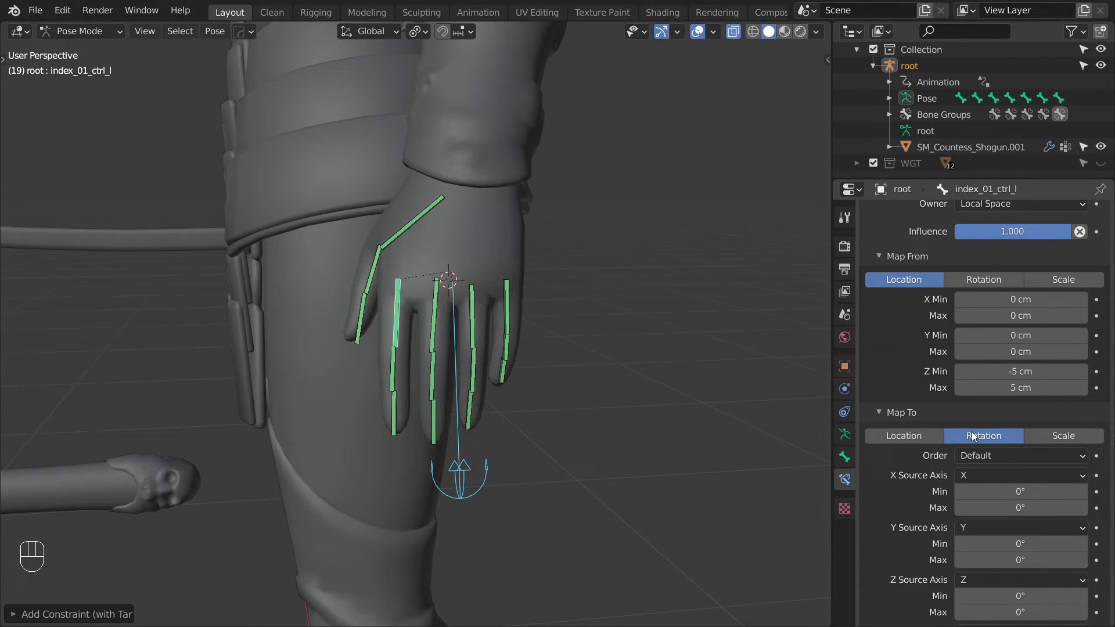
left_click_drag(974, 474, 974, 530)
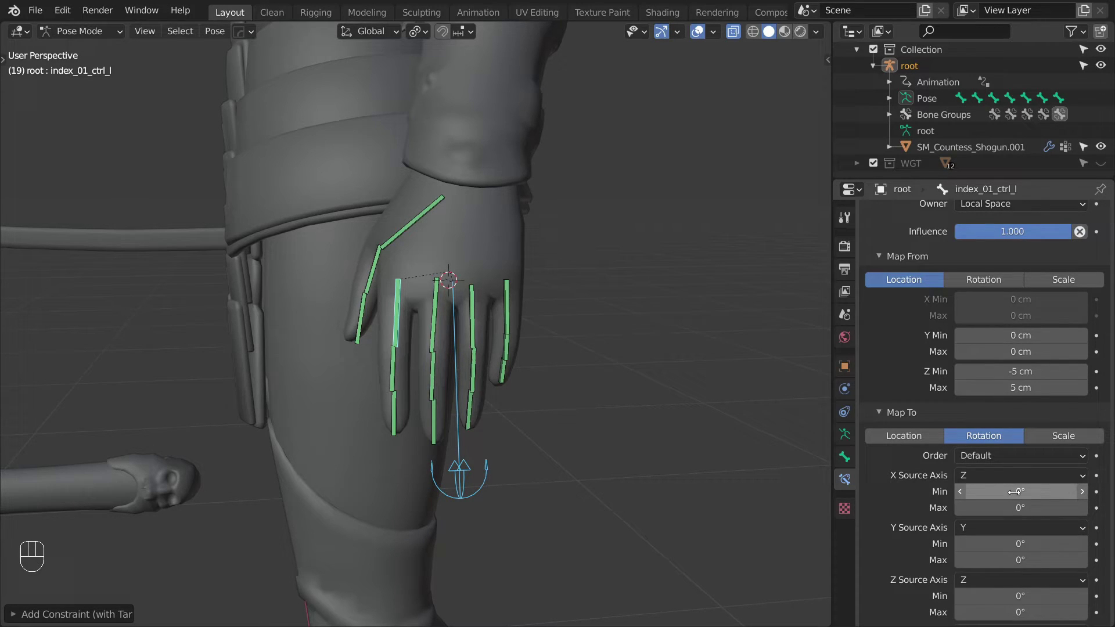
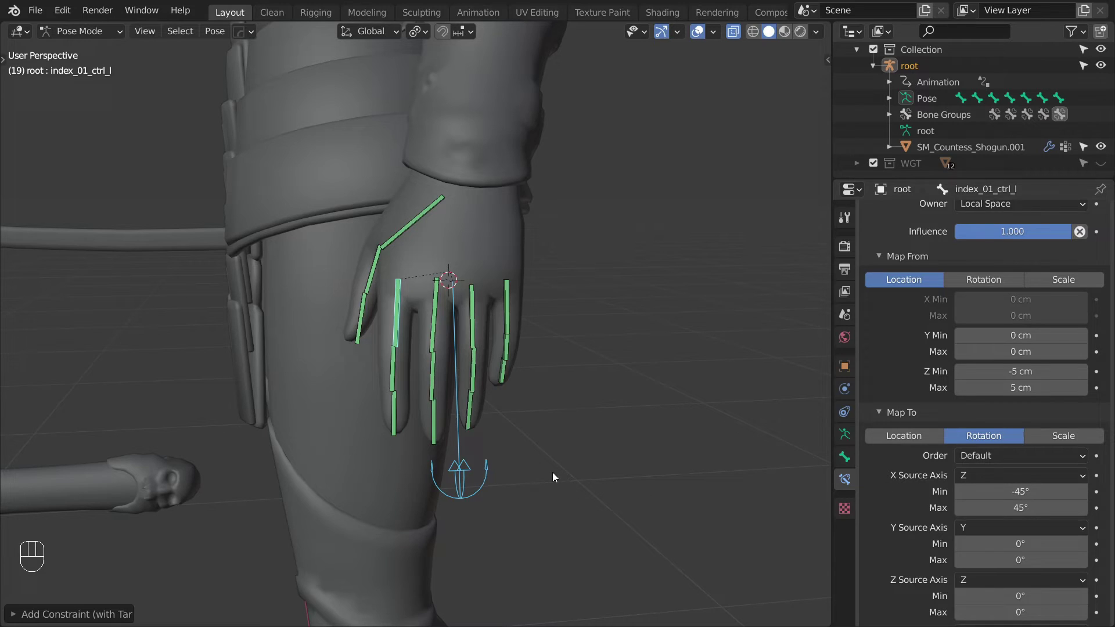
Grab the fingers master control and move it to test the lean.
left_click(466, 477)
middle_click(479, 477)
key("g")
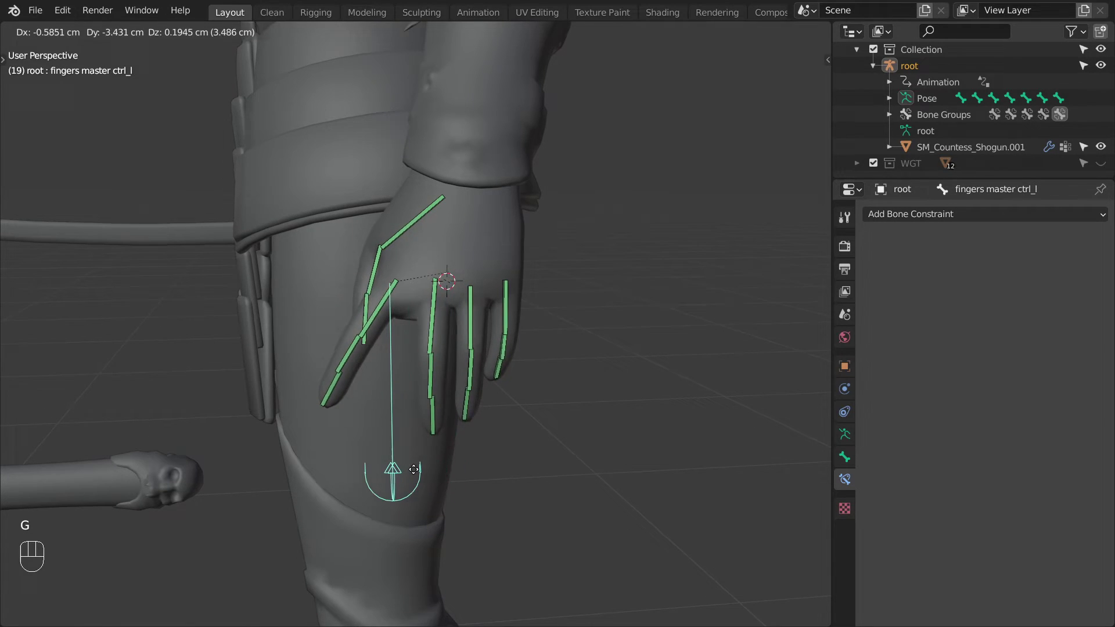
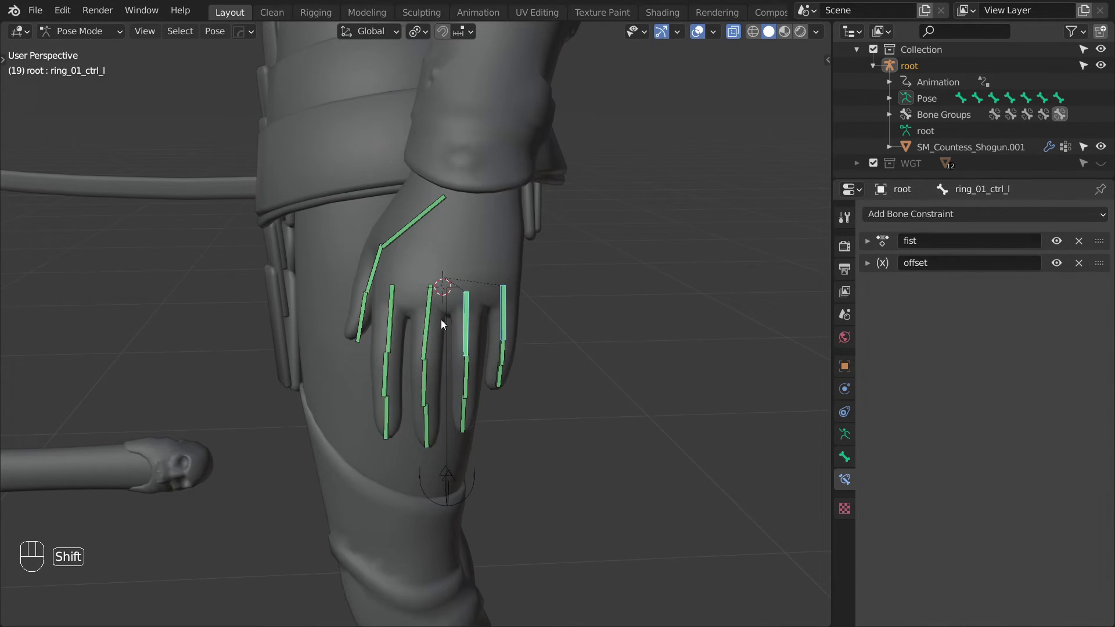
Select the finger controls with index_01_ctrl_l active and bring up the copy-constraints options.
middle_click(432, 324)
middle_click(391, 303)
key("ctrl+c")
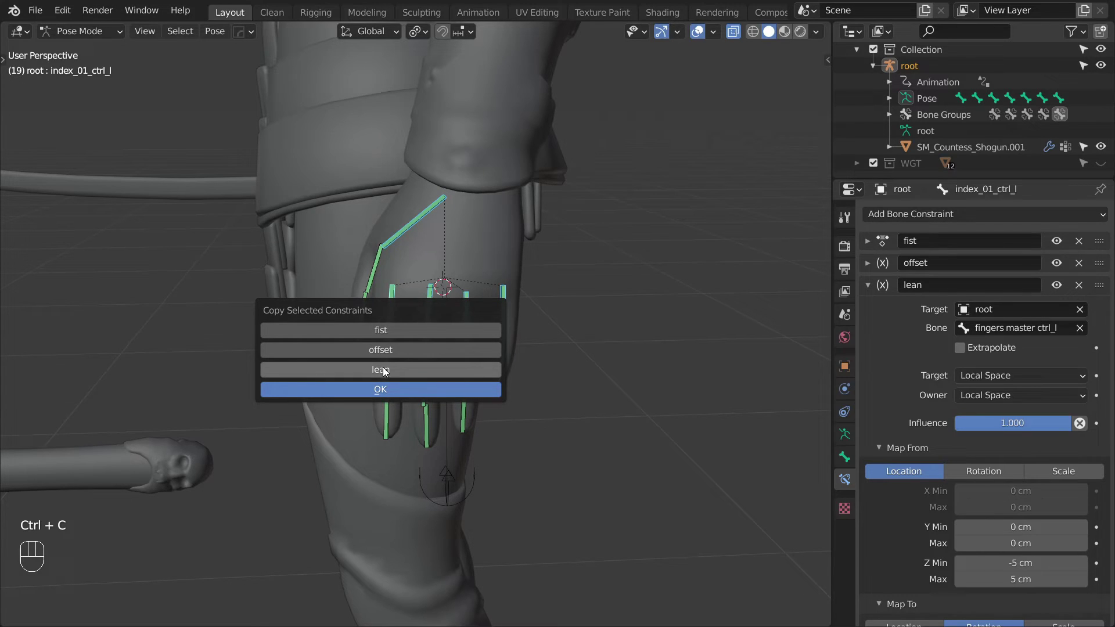
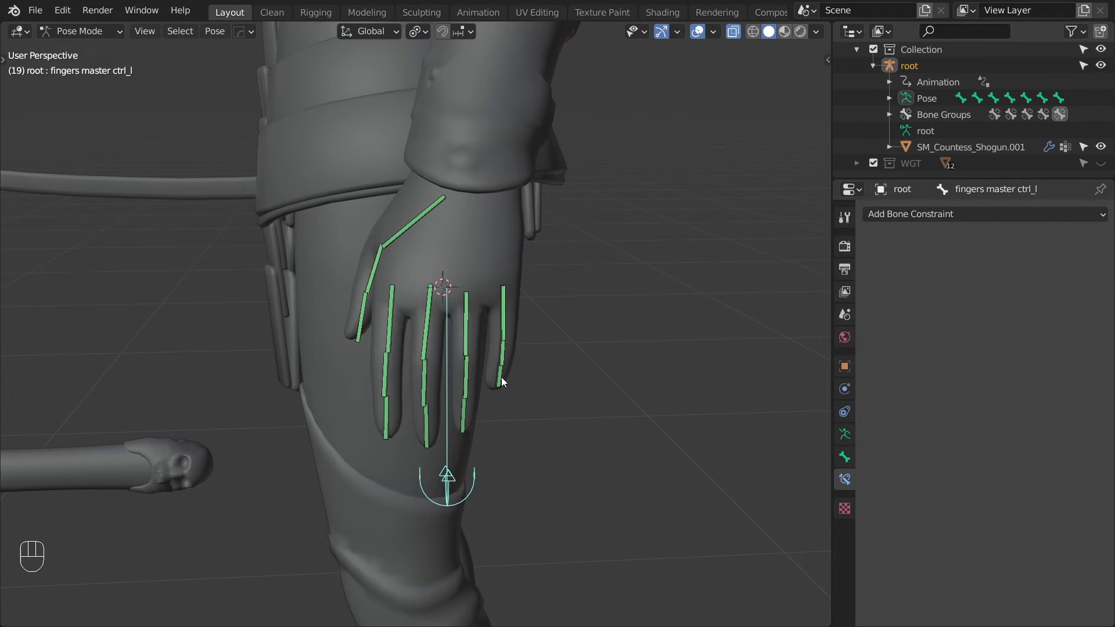
Make index_01_ctrl_l active and add a Transformation constraint targeting the master control.
left_click_drag(453, 350, 394, 317)
left_click(395, 314)
key("ctrl+shift+c")
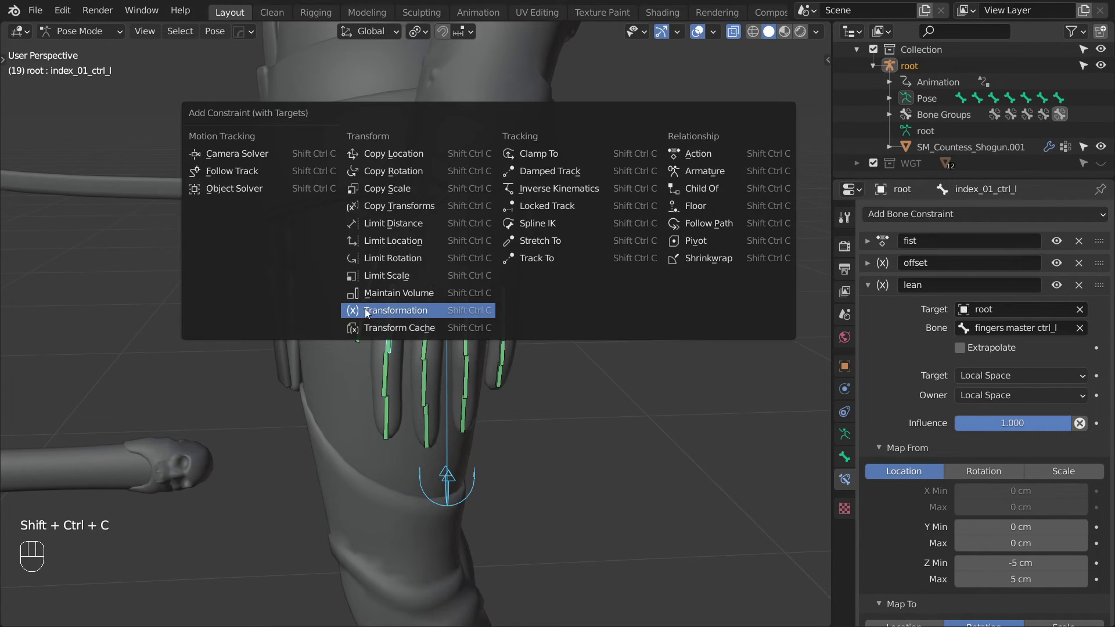
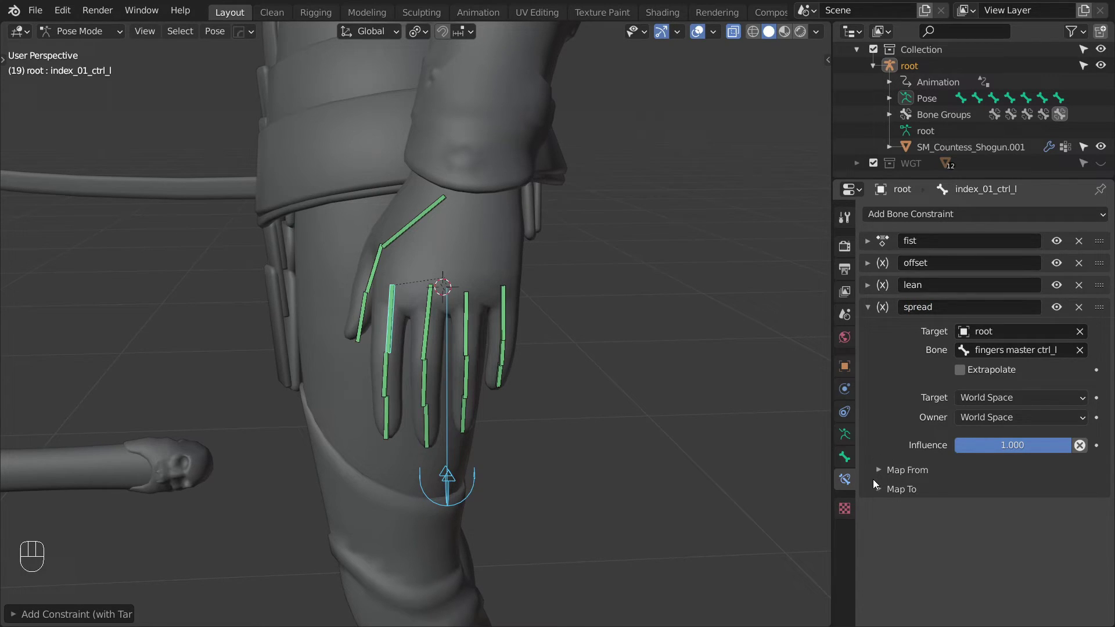
Set target and owner space to Local and map the Z scale 0–2 output to rotation.
left_click_drag(981, 405, 984, 468)
left_click_drag(988, 421, 977, 493)
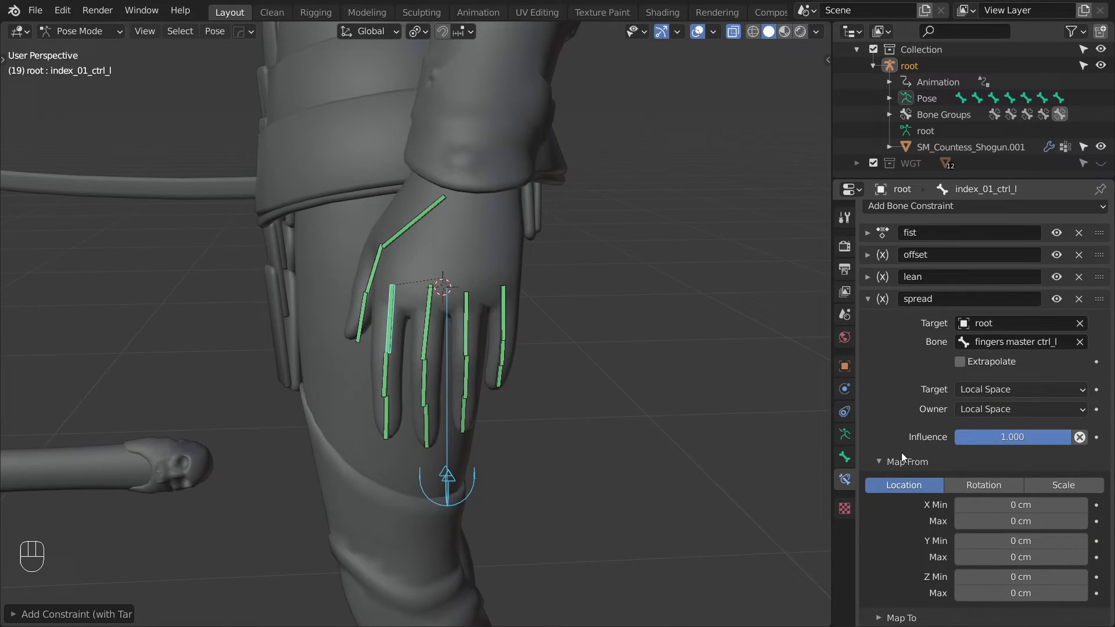
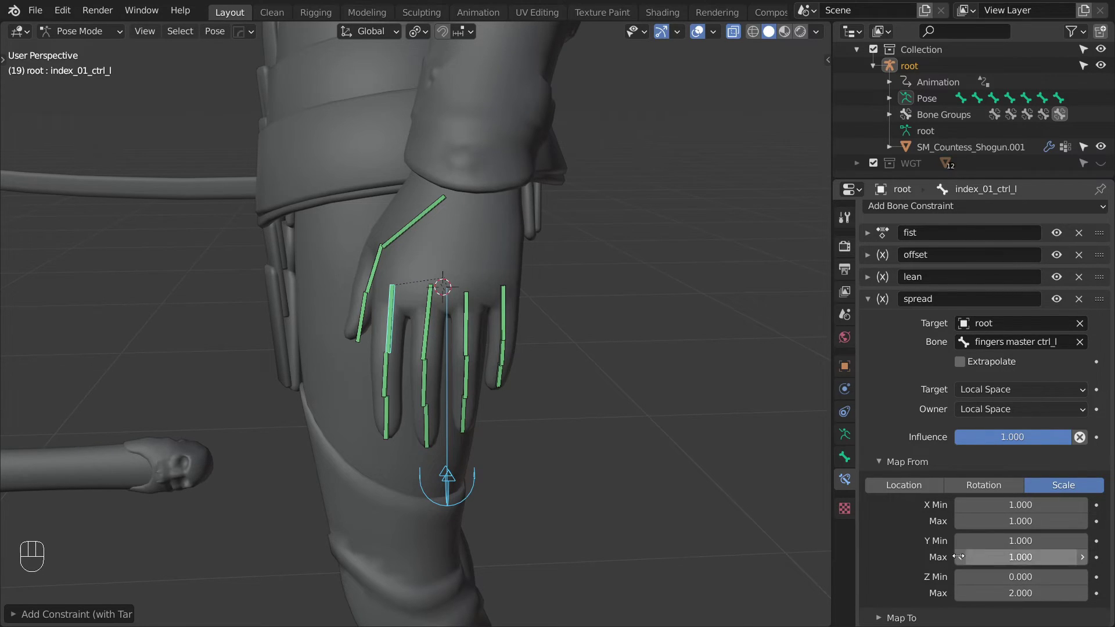
left_click(878, 620)
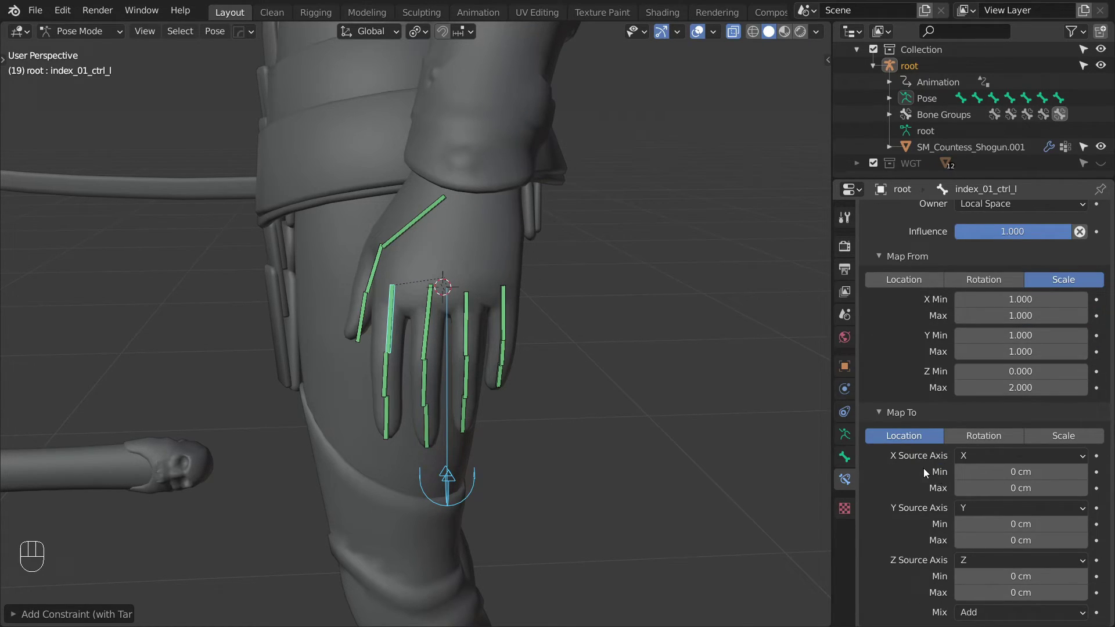
left_click(994, 434)
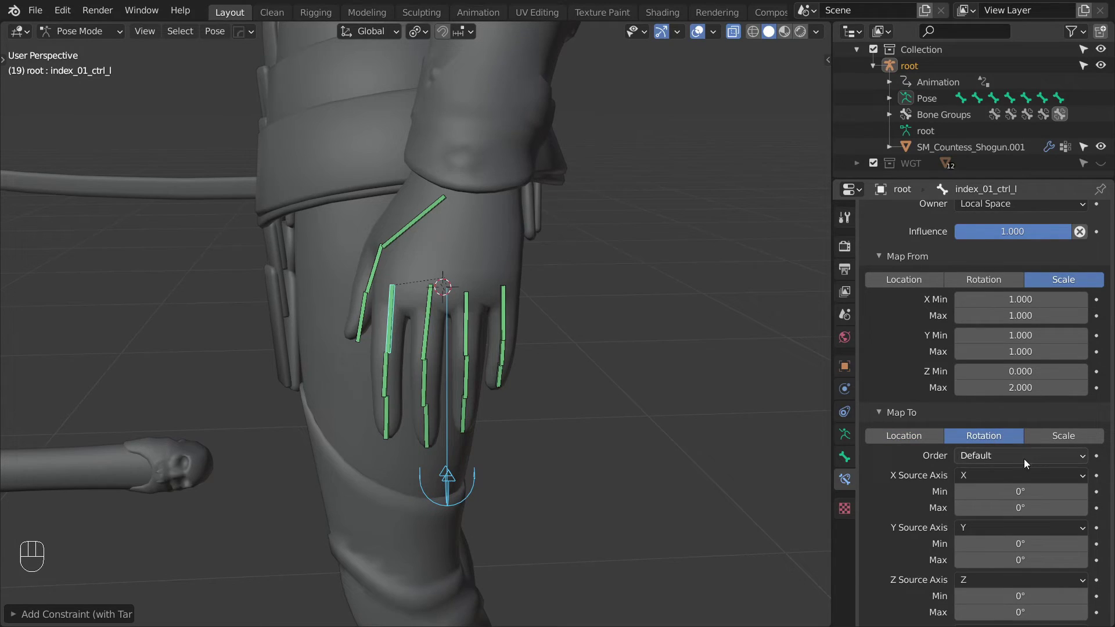
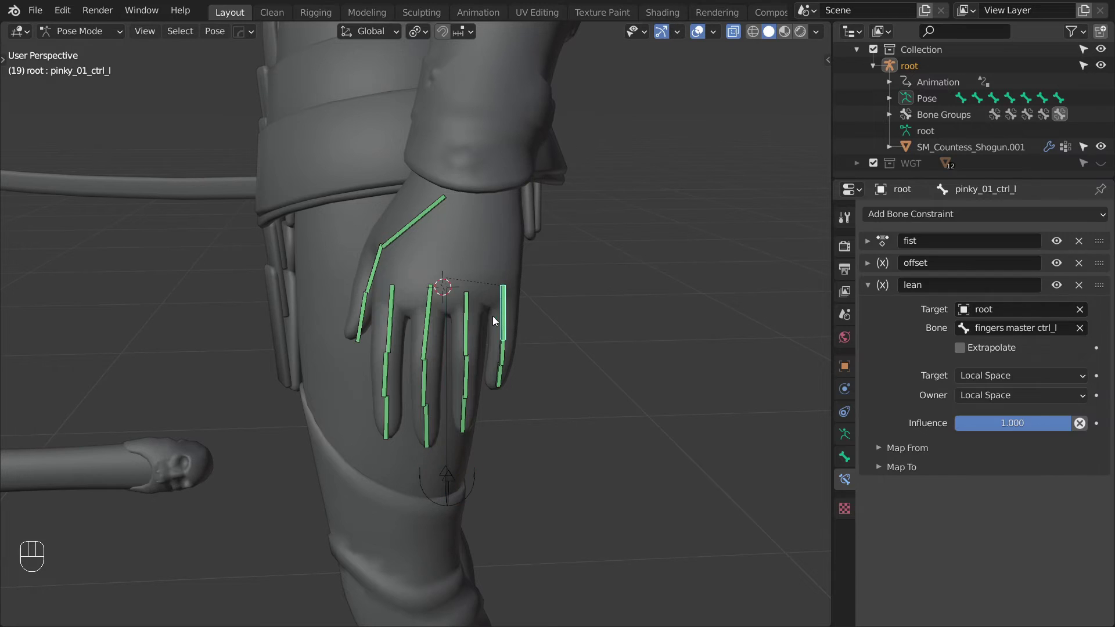
Select the finger controls with index active and bring up the copy-constraints options for spread.
left_click_drag(468, 324, 437, 230)
left_click(418, 226)
left_click(396, 292)
key("ctrl+c")
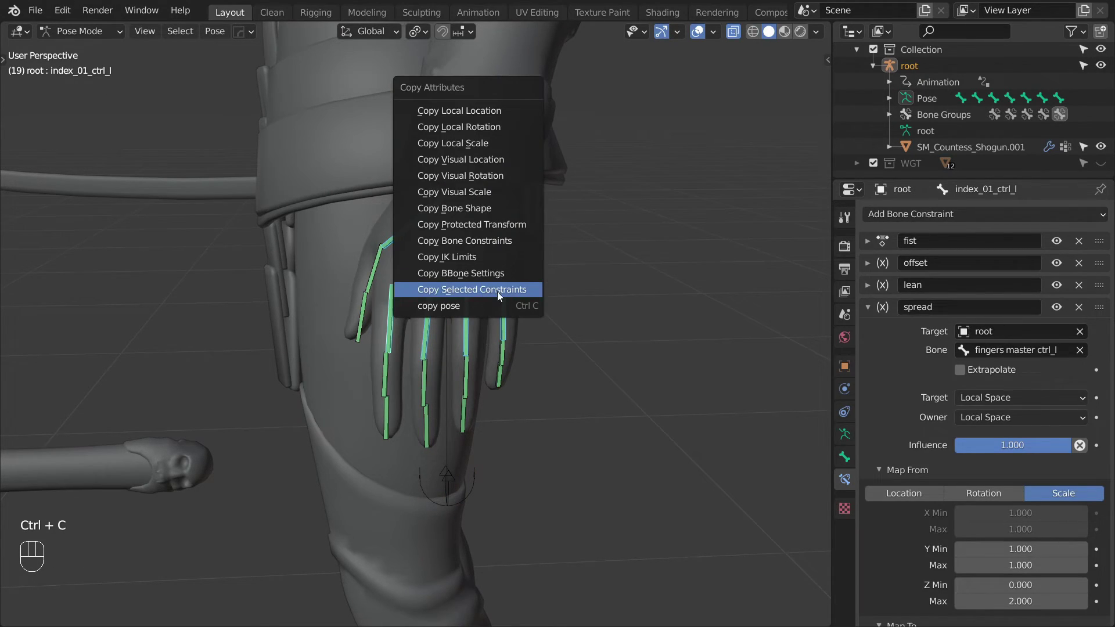
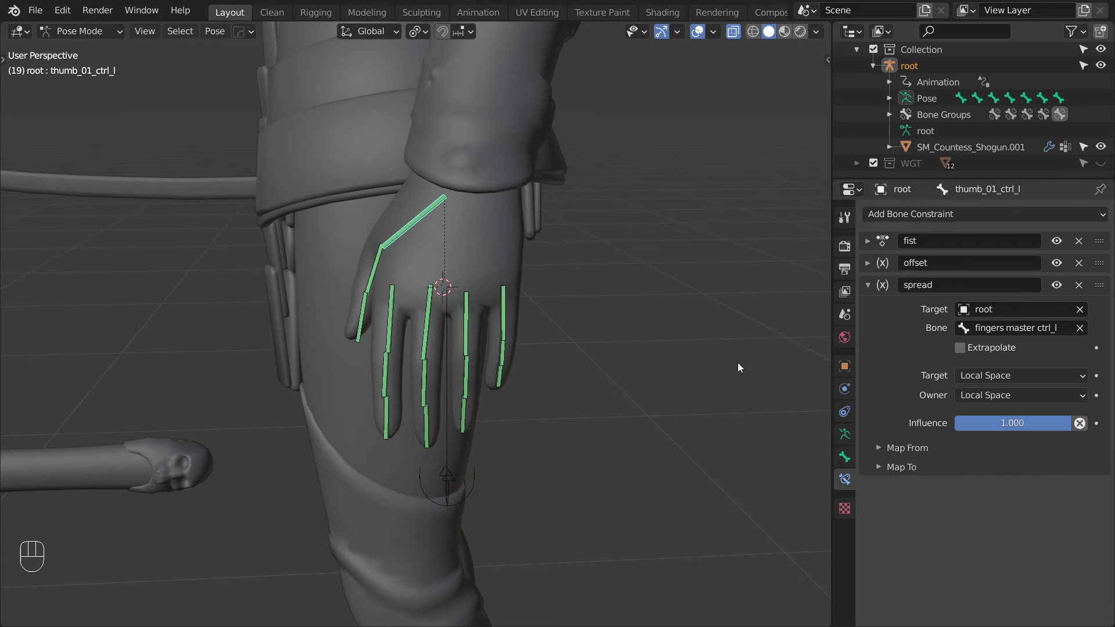
Expand the thumb spread constraint's Map To section to check its values.
left_click(886, 473)
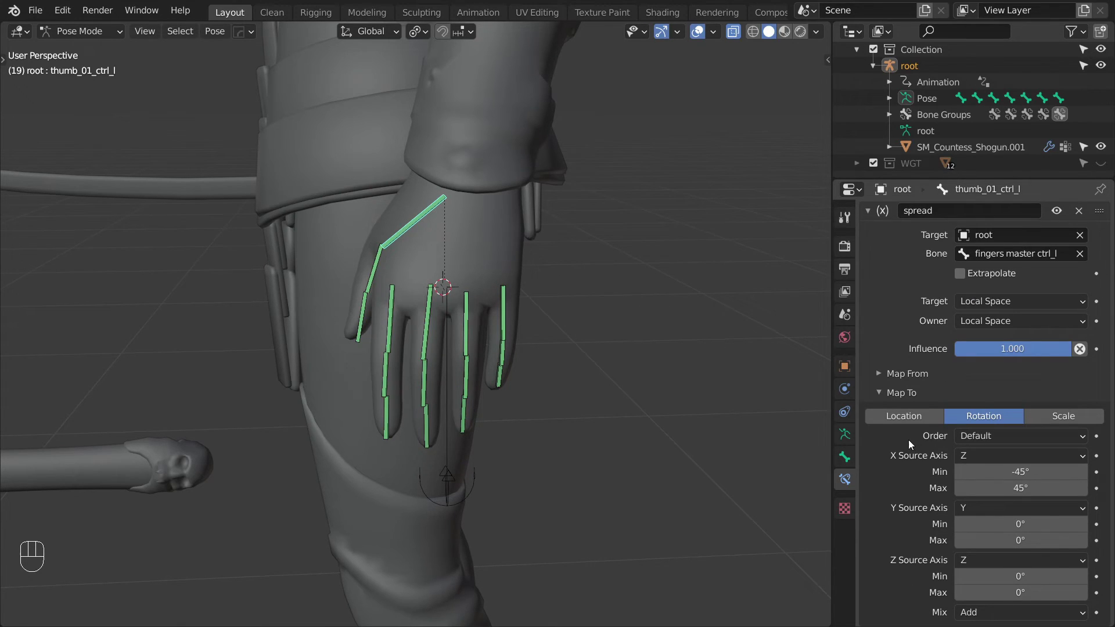
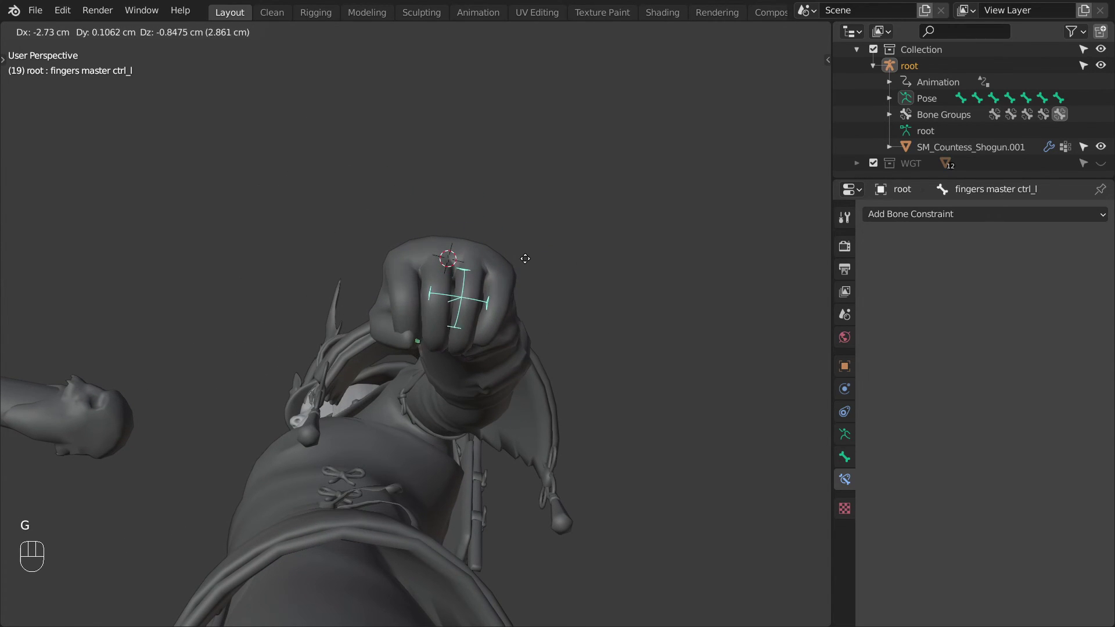
Rotate and move the fingers master control to curl and offset the fingers.
key("r")
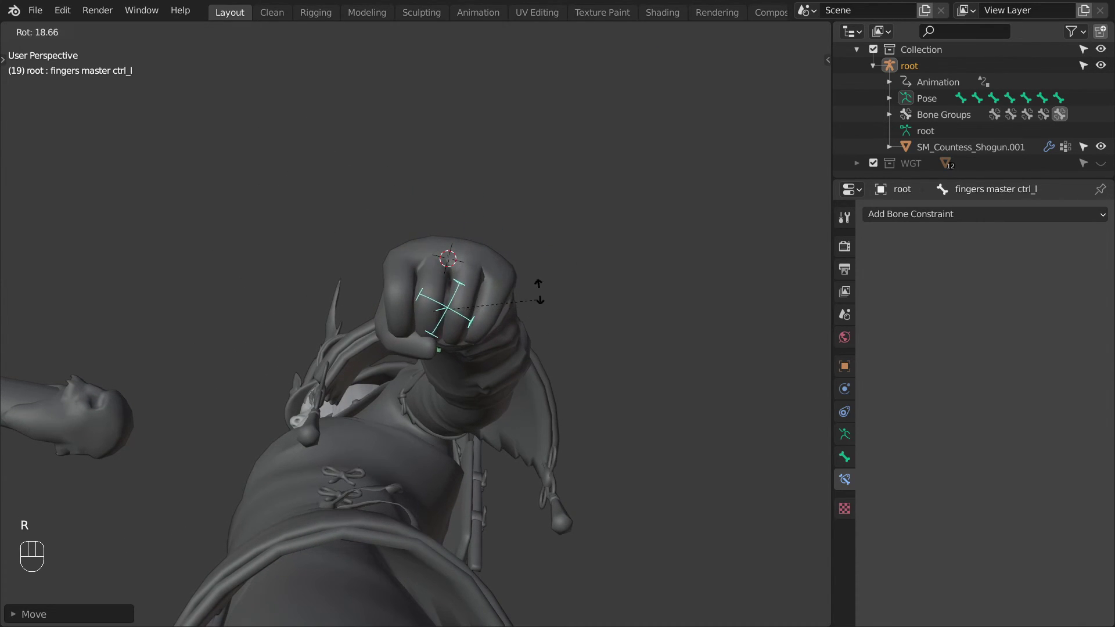
key("g")
key("r")
key("g")
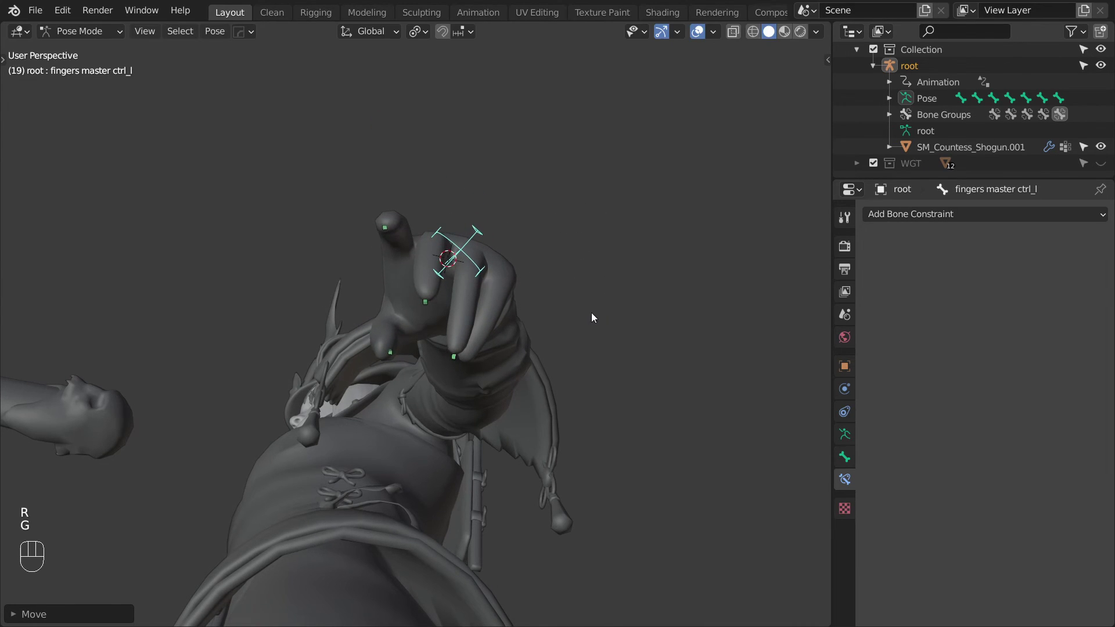
left_click_drag(528, 274, 563, 321)
left_click_drag(564, 321, 535, 349)
key("g")
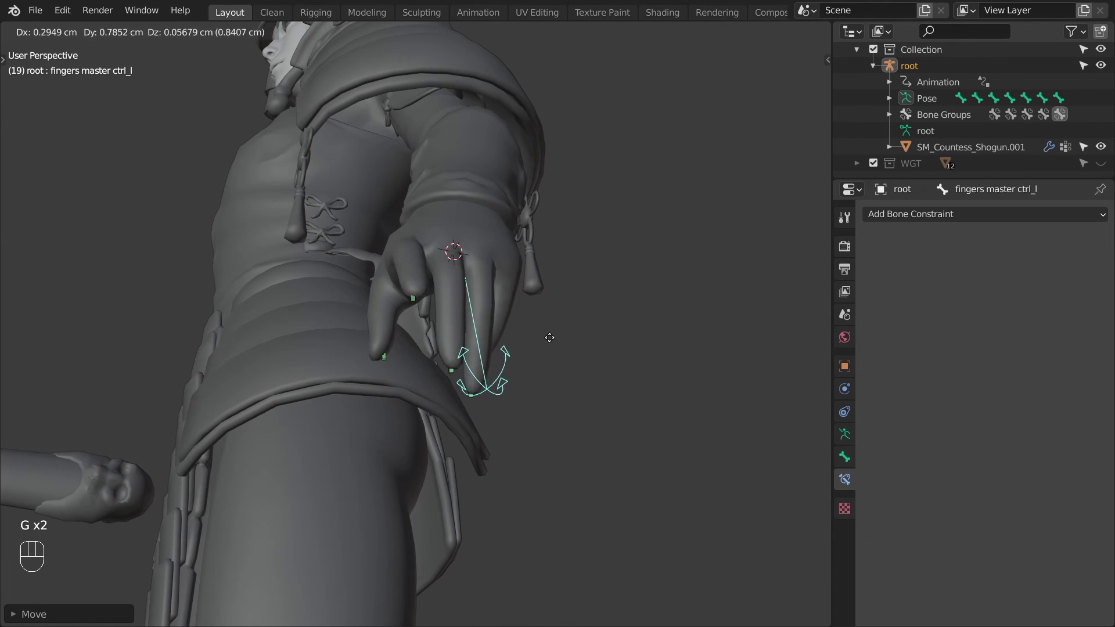
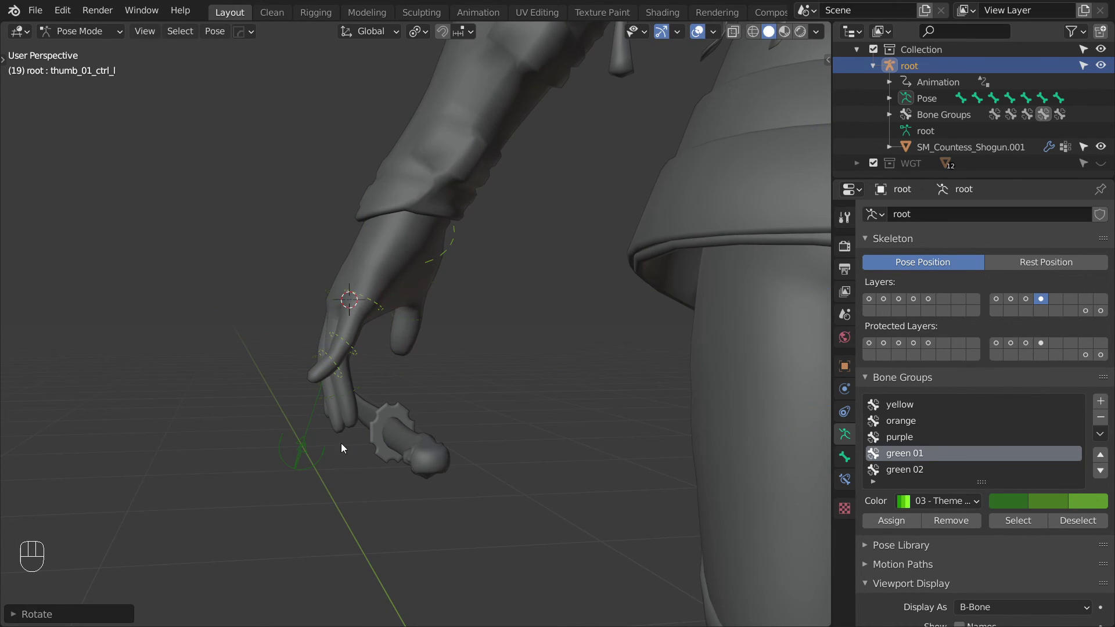
Move the master control back to flatten the hand, then start leaning the fingers.
key("g")
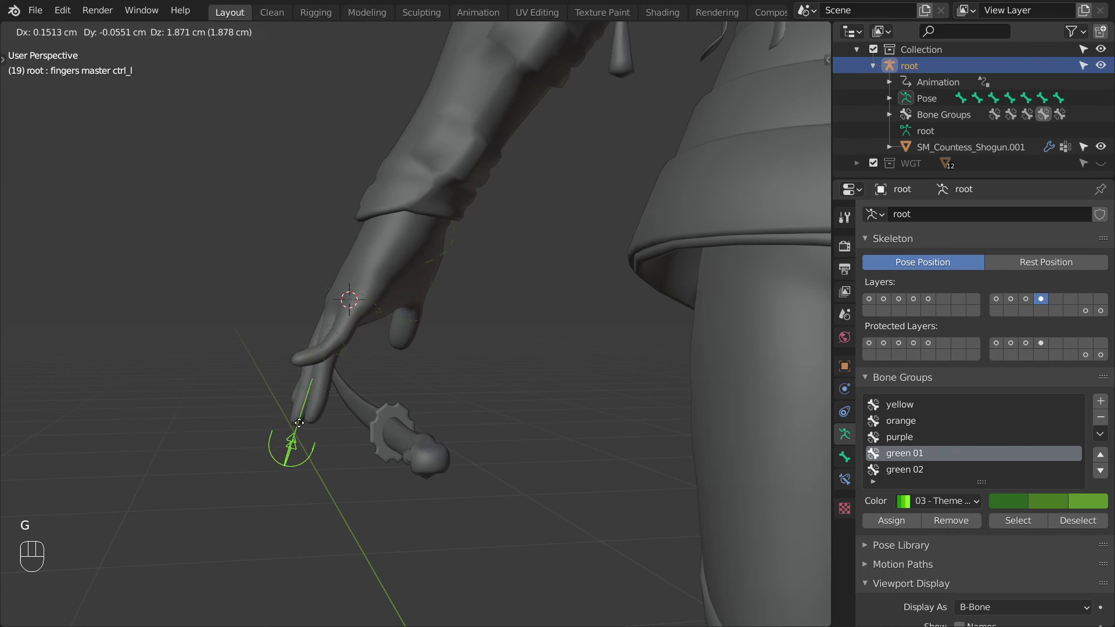
left_click_drag(344, 403, 484, 429)
left_click(546, 456)
key("g")
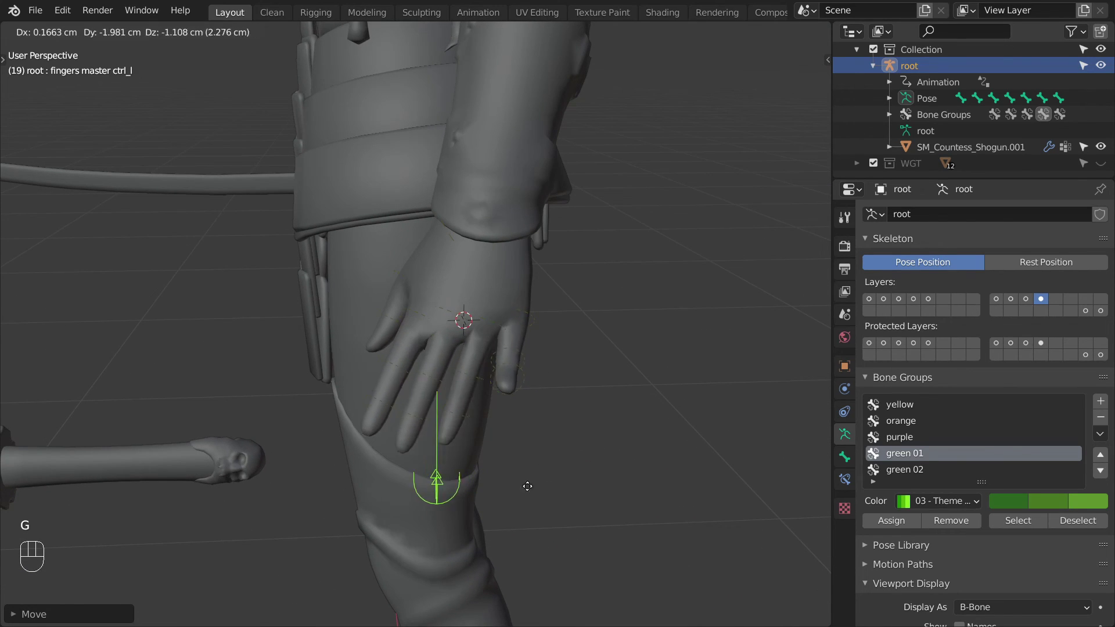